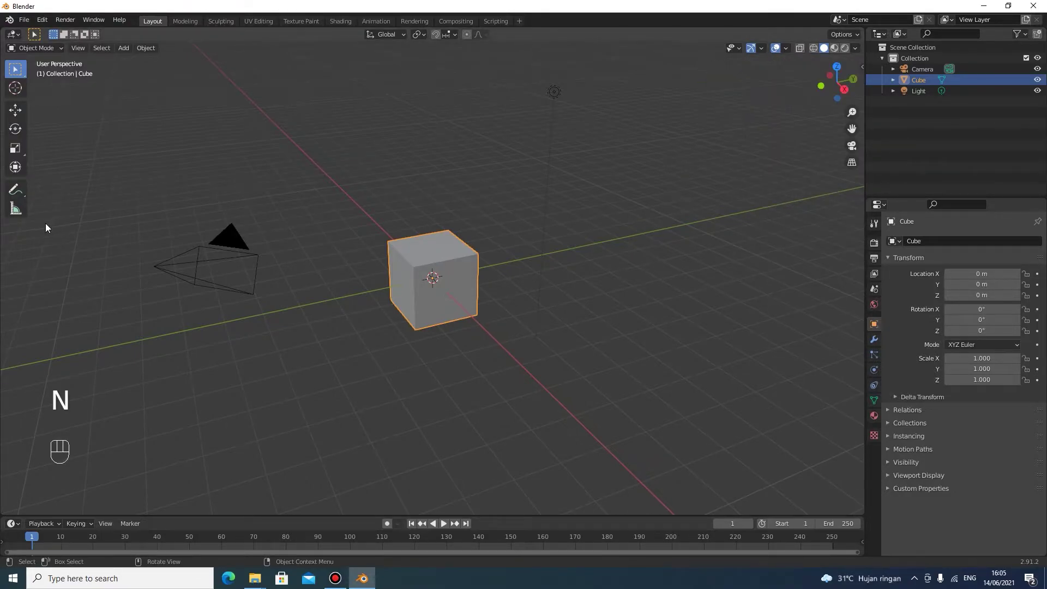
Raise the default cube along Z to about 1.75 m above the grid
left_click(441, 303)
left_click_drag(557, 300, 605, 390)
left_click_drag(565, 364, 503, 310)
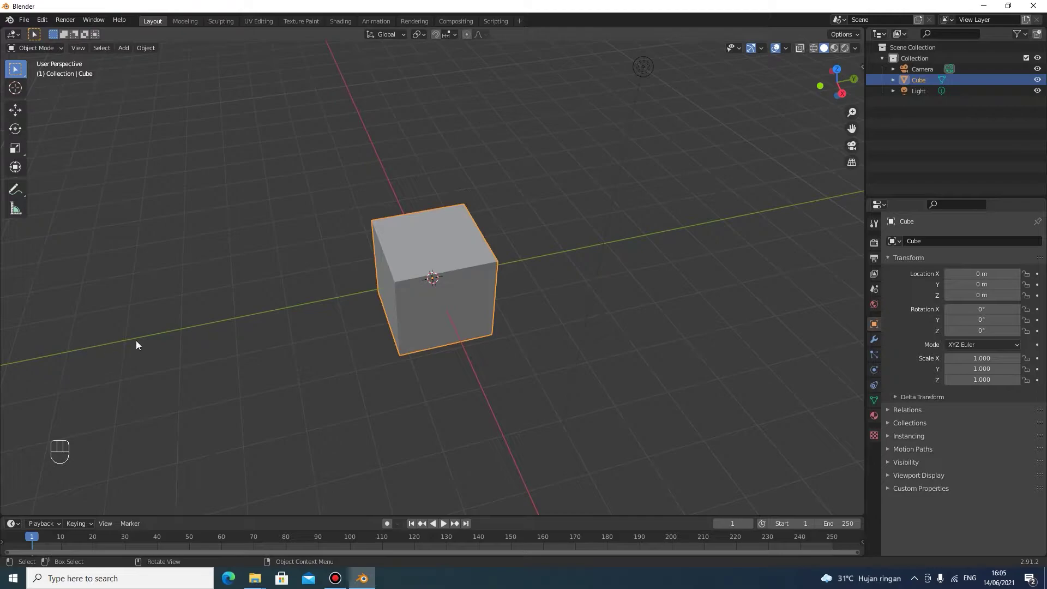
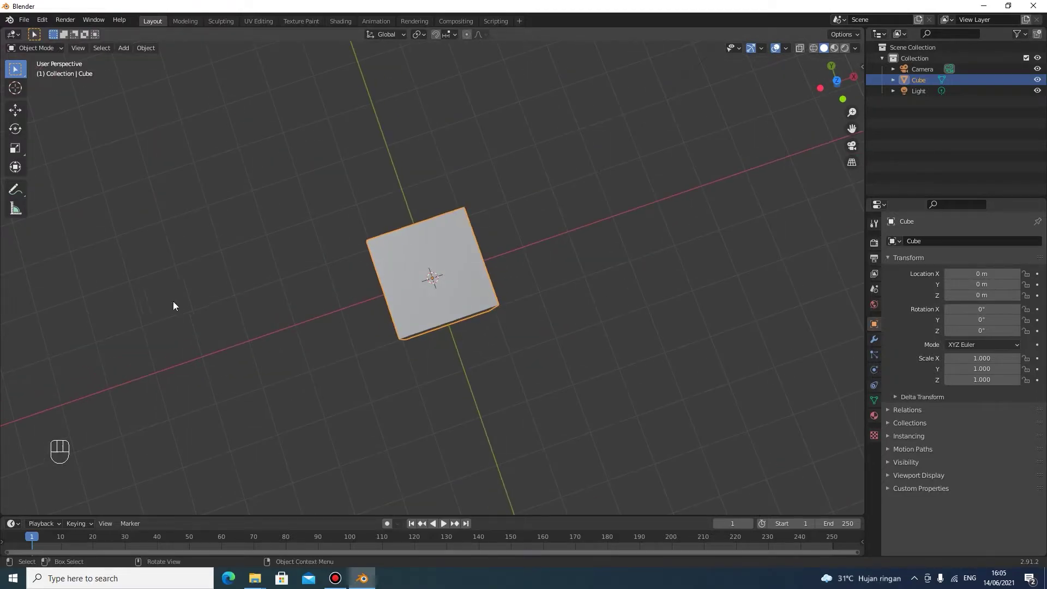
left_click_drag(594, 283, 535, 177)
middle_click(588, 292)
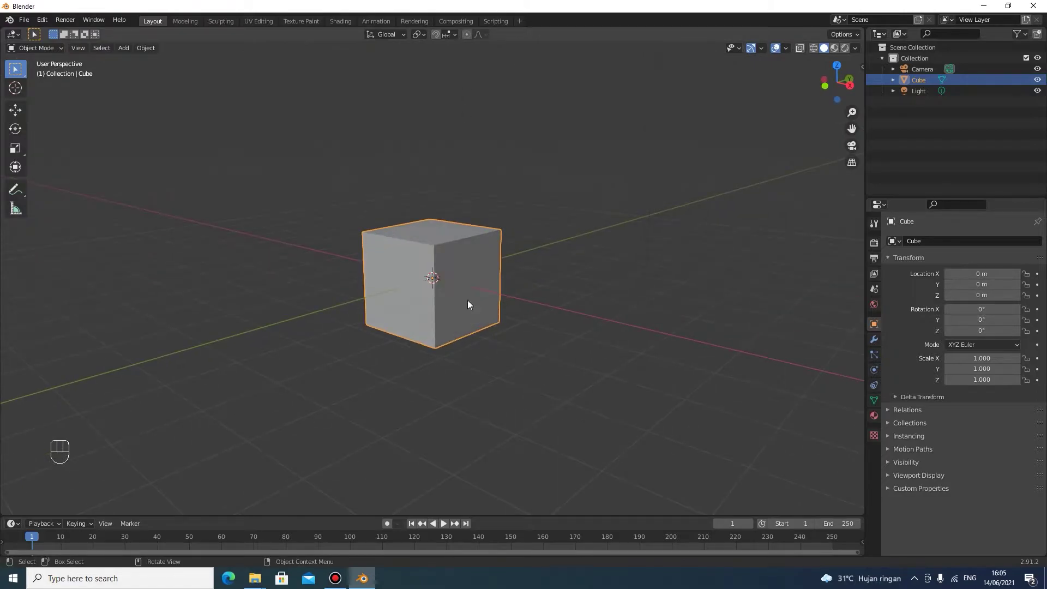
middle_click(549, 180)
left_click(474, 282)
key("g")
key("z")
left_click(437, 208)
key("g")
key("y")
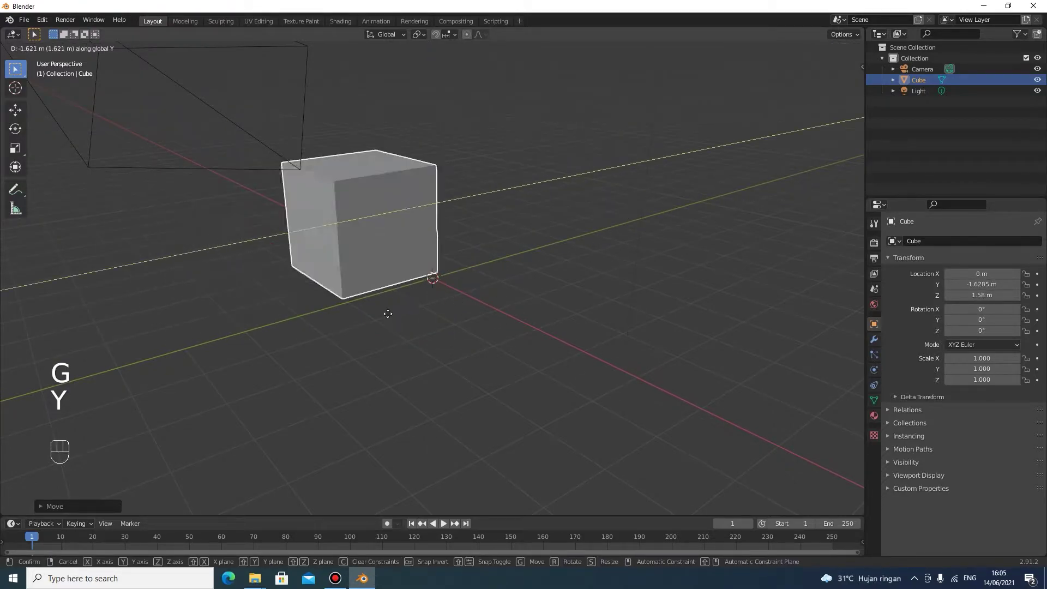
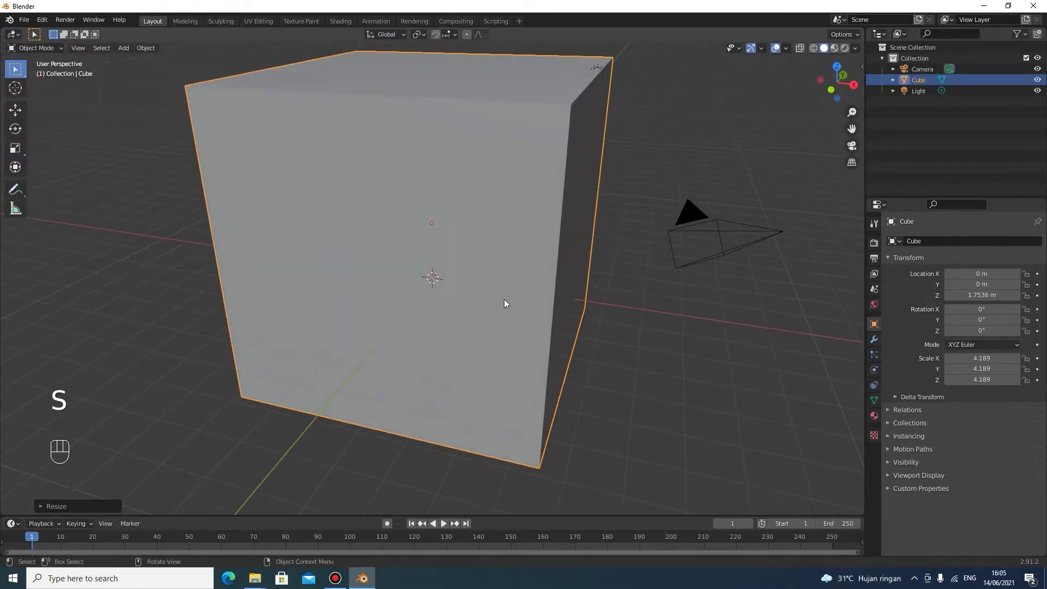
Scale the cube up uniformly, then lower its height to about 2.14 for a low box
key("s")
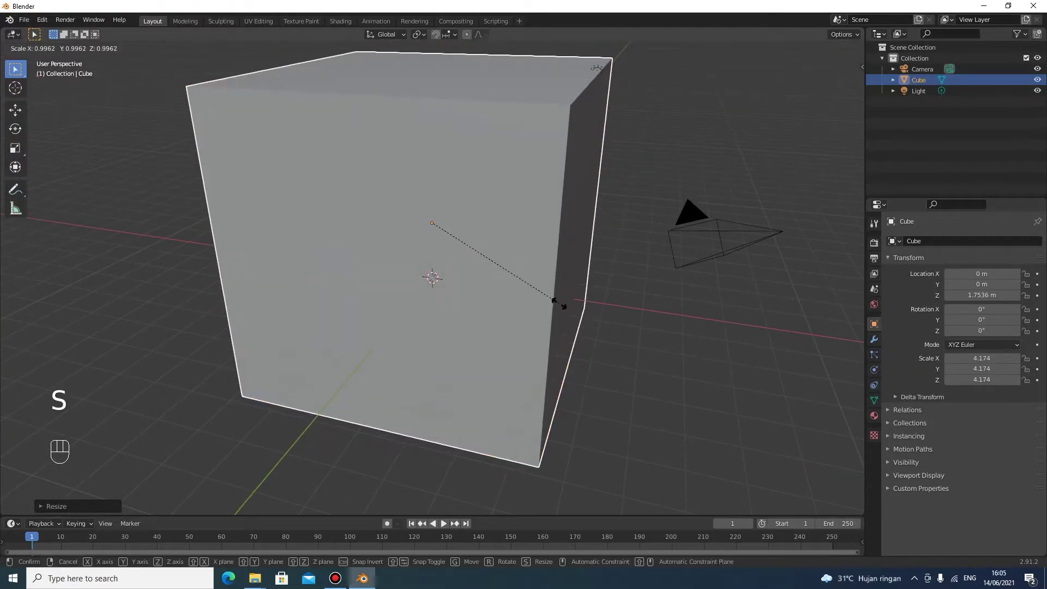
key("z")
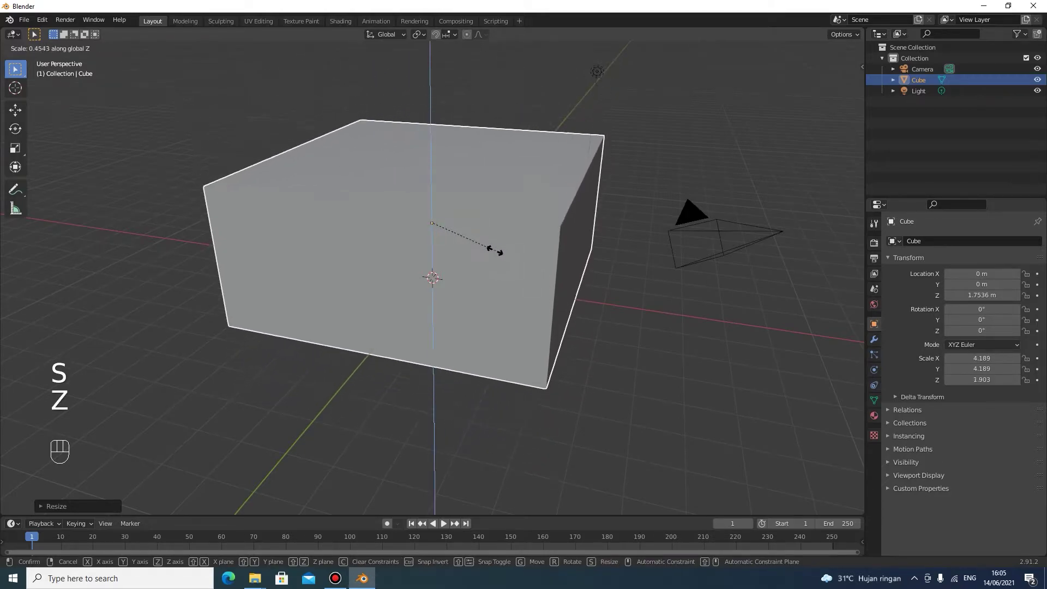
left_click(505, 259)
left_click_drag(690, 267, 689, 285)
left_click_drag(694, 290, 709, 322)
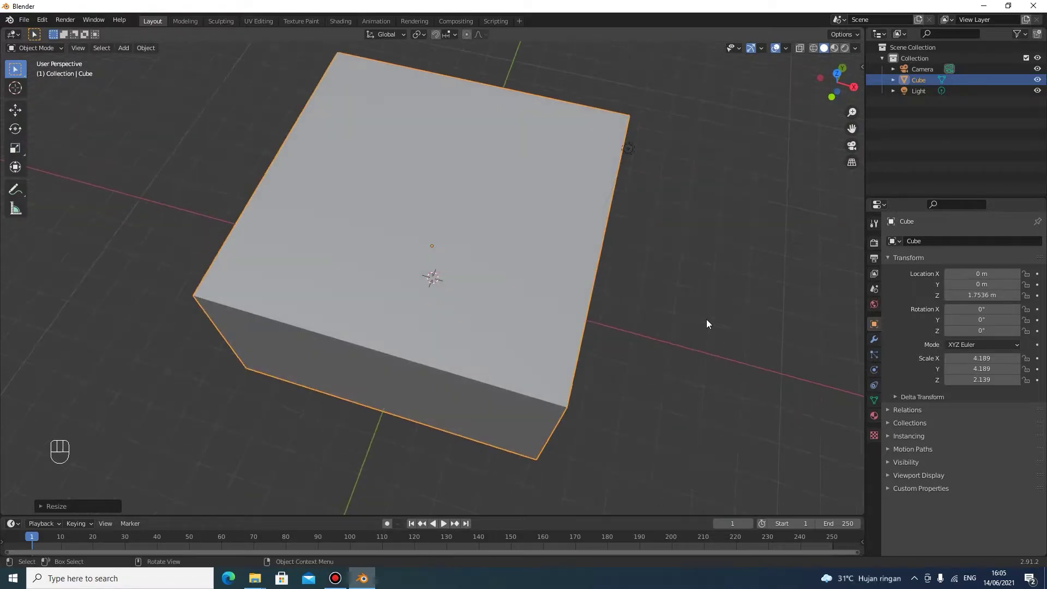
Stretch the box along Y and X to roughly 7.48 × 5.90 for the room footprint
key("s")
key("y")
left_click(836, 331)
key("s")
key("x")
left_click(72, 323)
key("ctrl+z")
key("s")
key("x")
left_click(594, 332)
left_click_drag(617, 340, 607, 288)
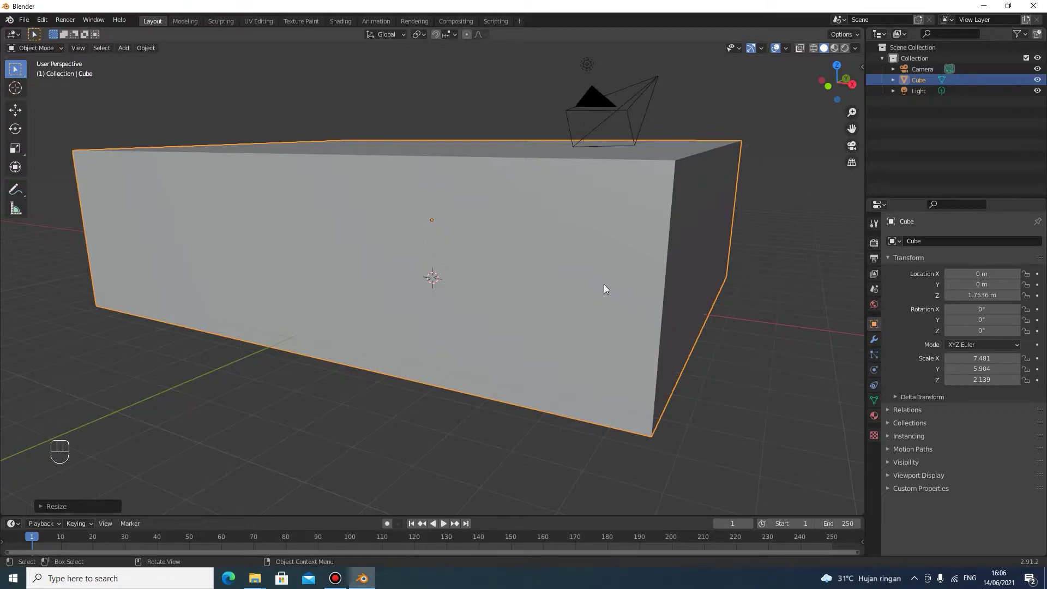
left_click(606, 287)
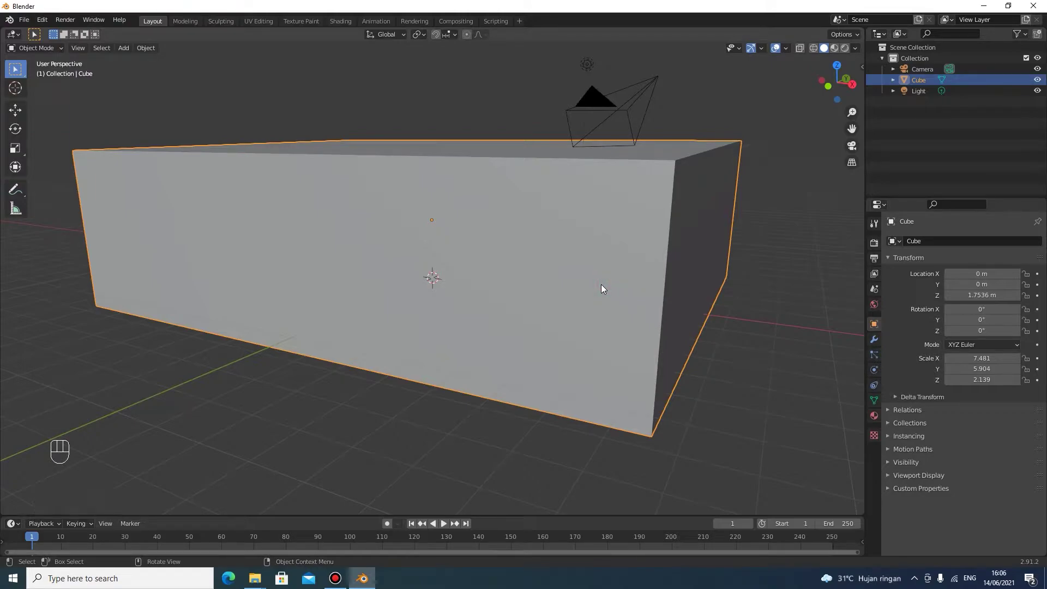
In Edit Mode, delete the front wall face so the room interior is open
key("Tab")
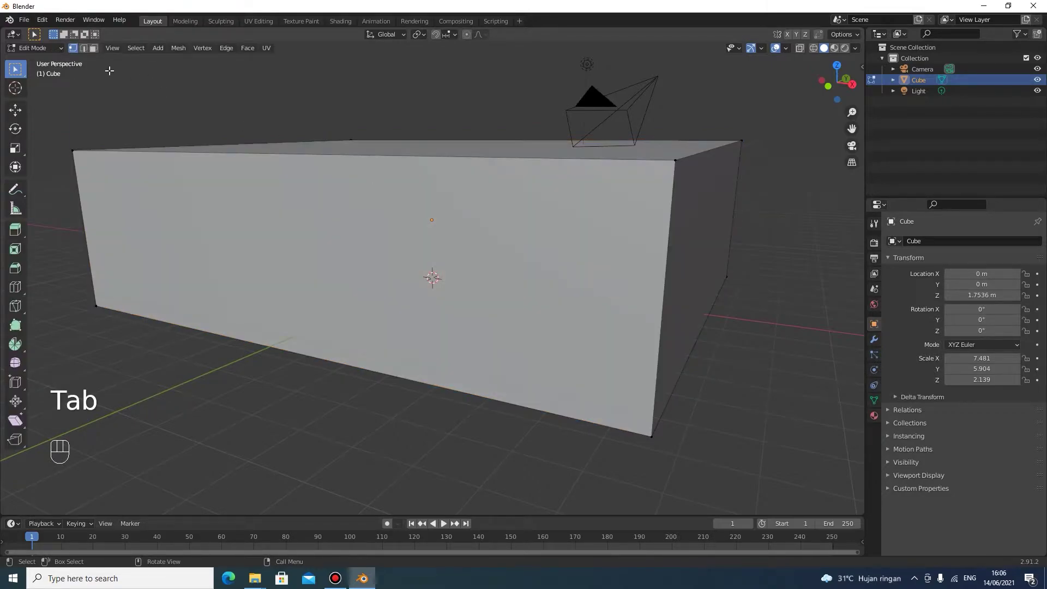
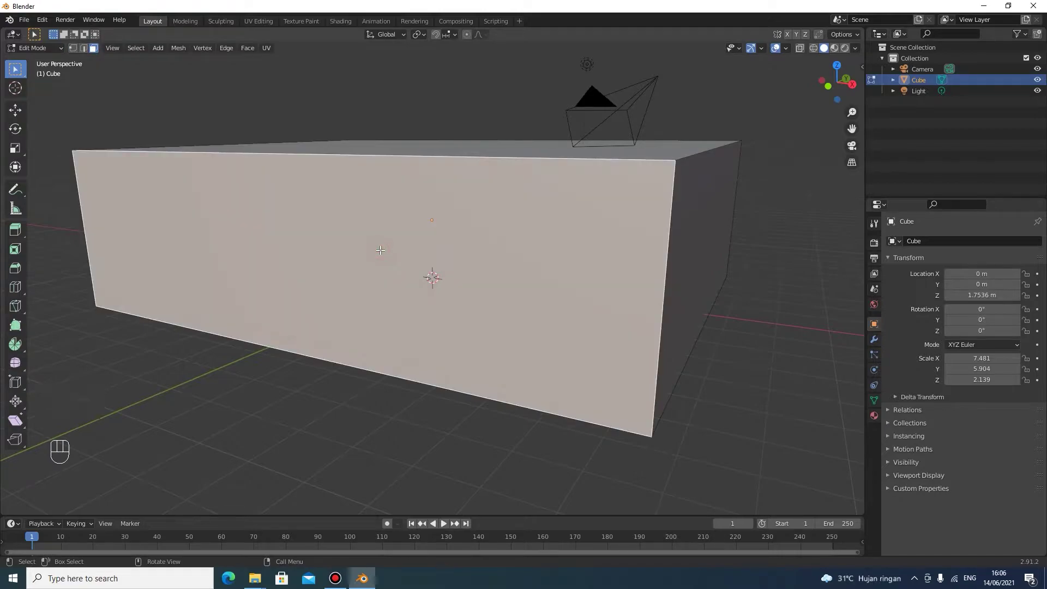
key("x")
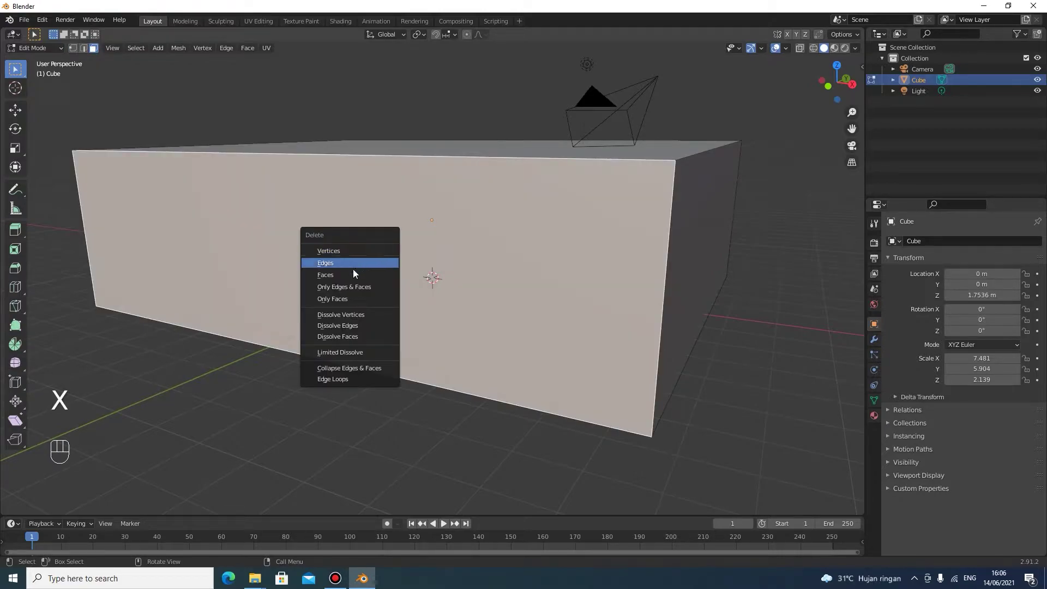
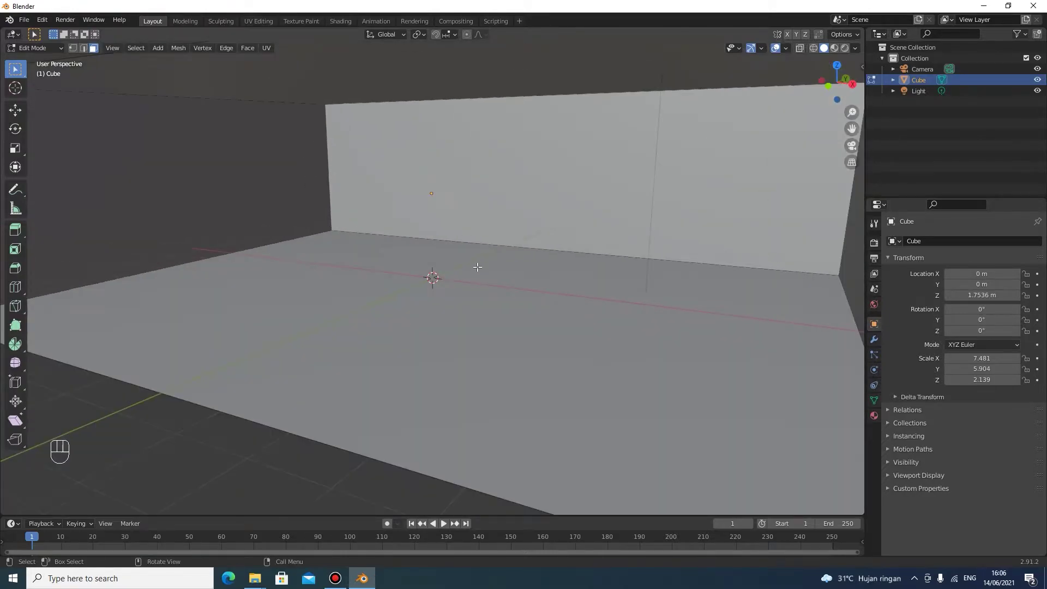
left_click_drag(474, 260, 425, 287)
left_click_drag(443, 263, 491, 291)
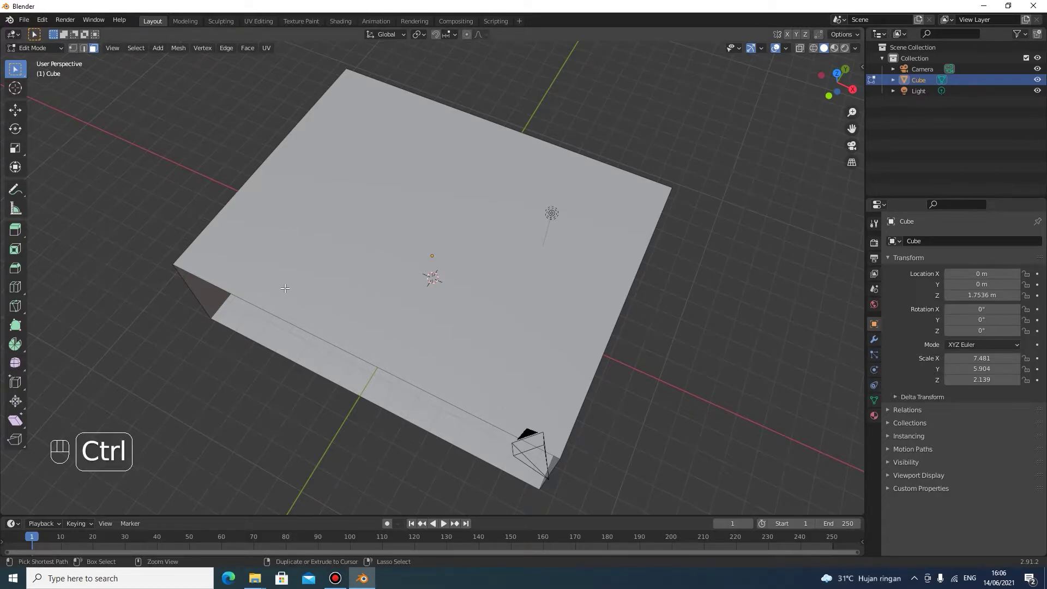
Add a pair of loop cuts across the top and space them apart along X
key("ctrl+r")
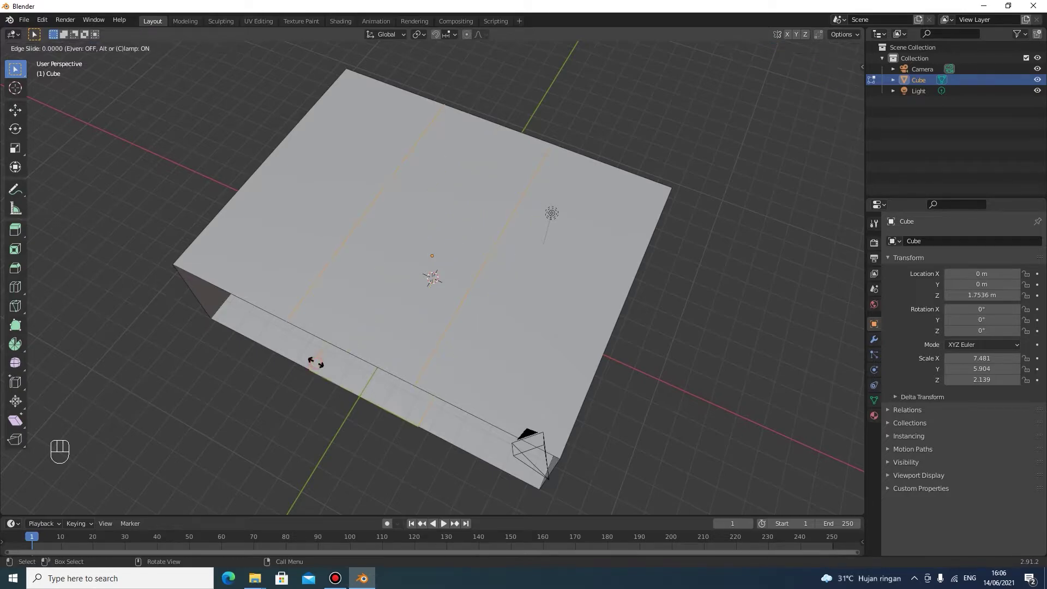
left_click(318, 360)
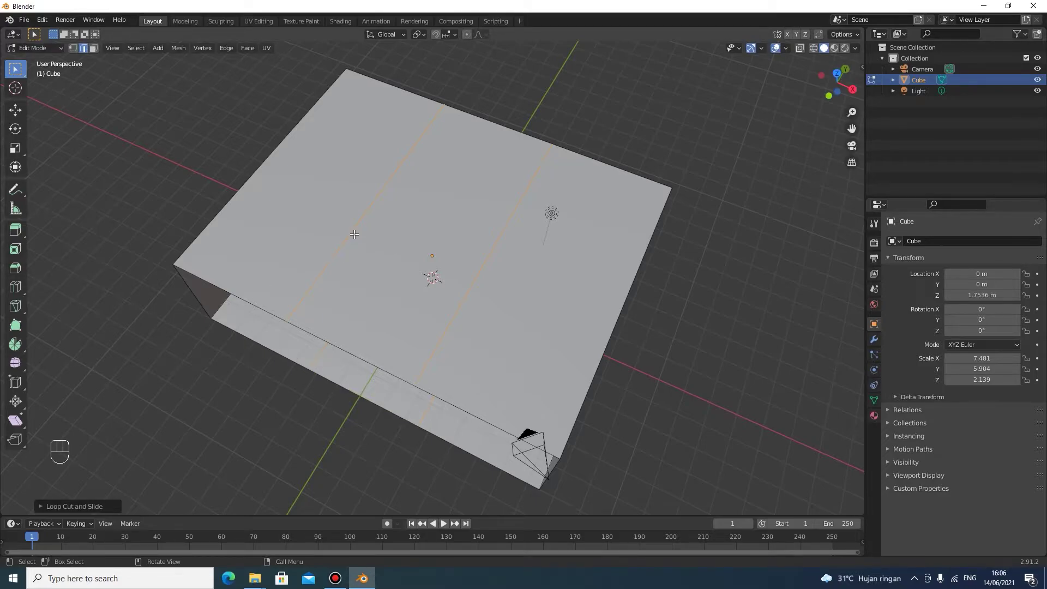
key("g")
key("x")
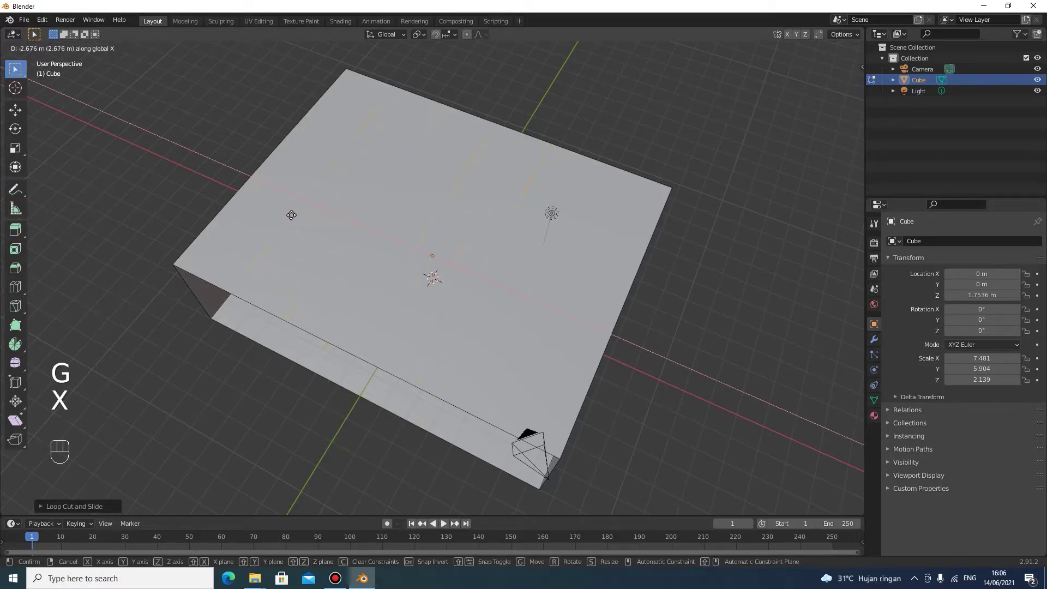
left_click(279, 208)
left_click_drag(411, 196, 420, 206)
key("s")
key("x")
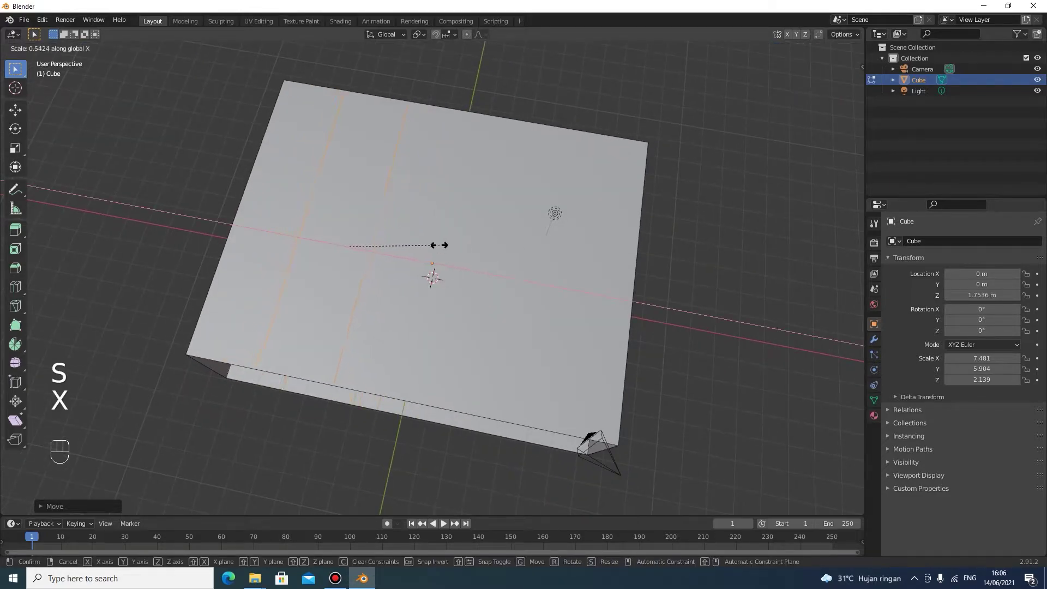
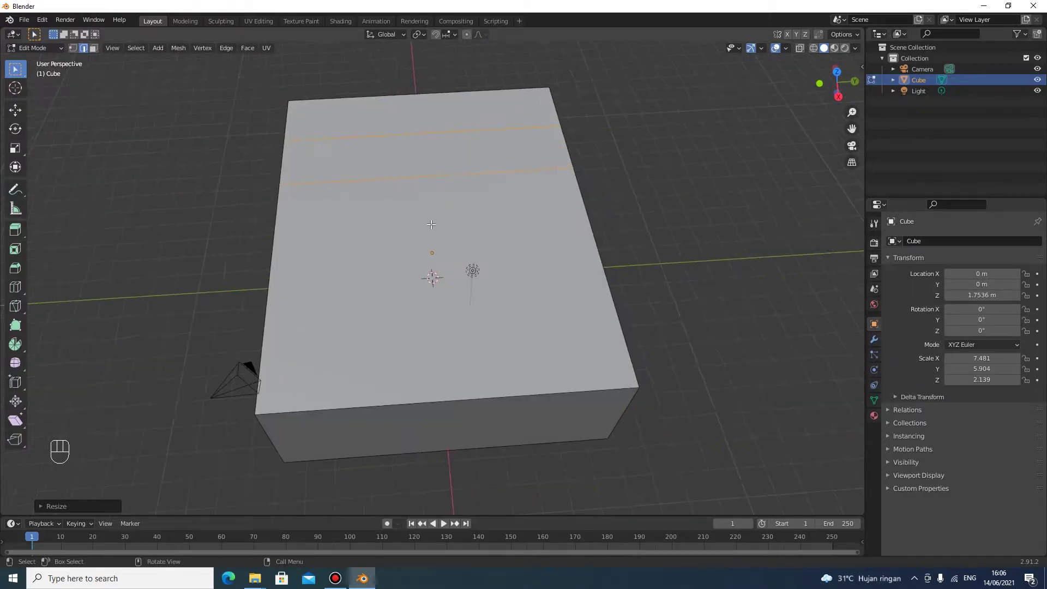
middle_click(452, 230)
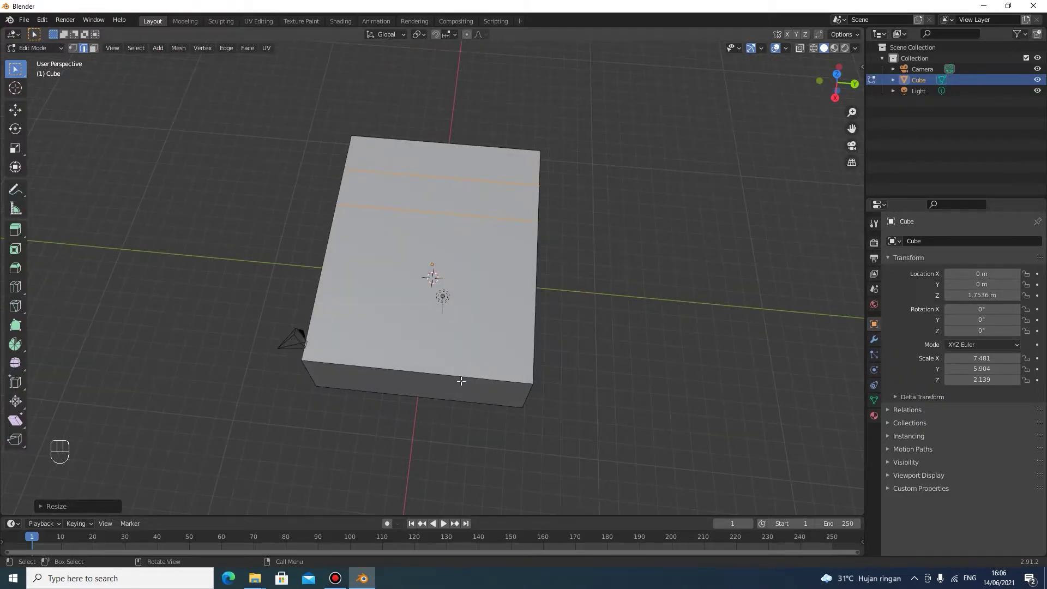
Add a second pair of loop cuts and space them along Y, framing a central square panel
key("ctrl+r")
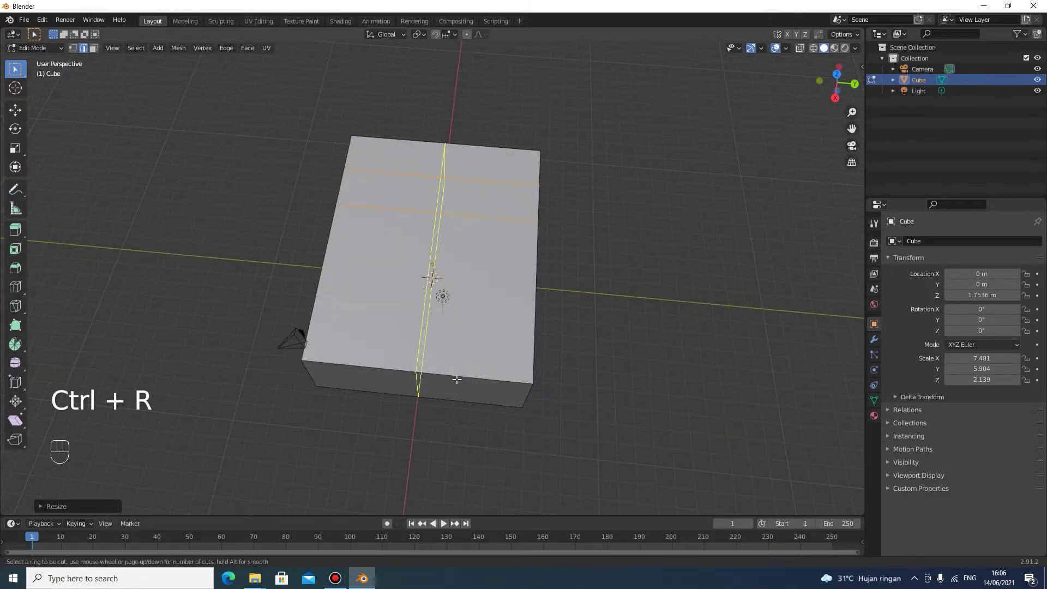
key("g")
key("y")
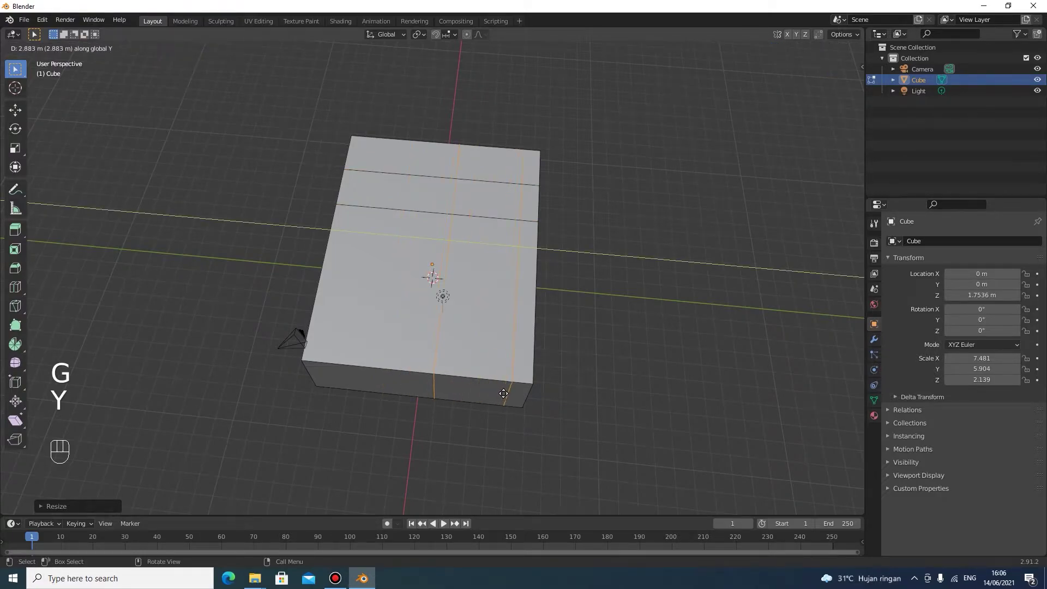
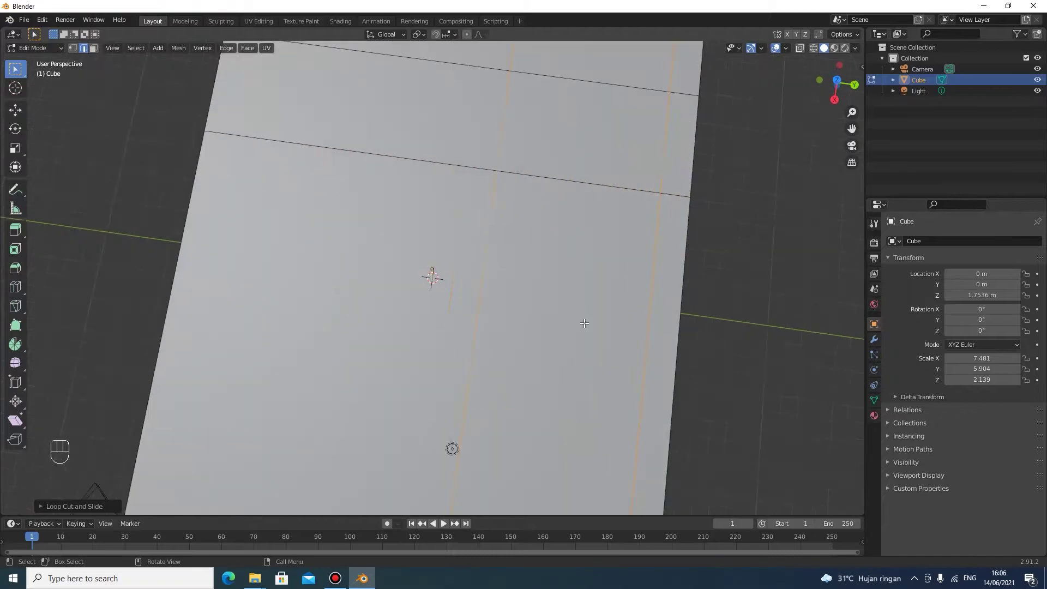
left_click_drag(588, 314, 592, 292)
key("s")
key("y")
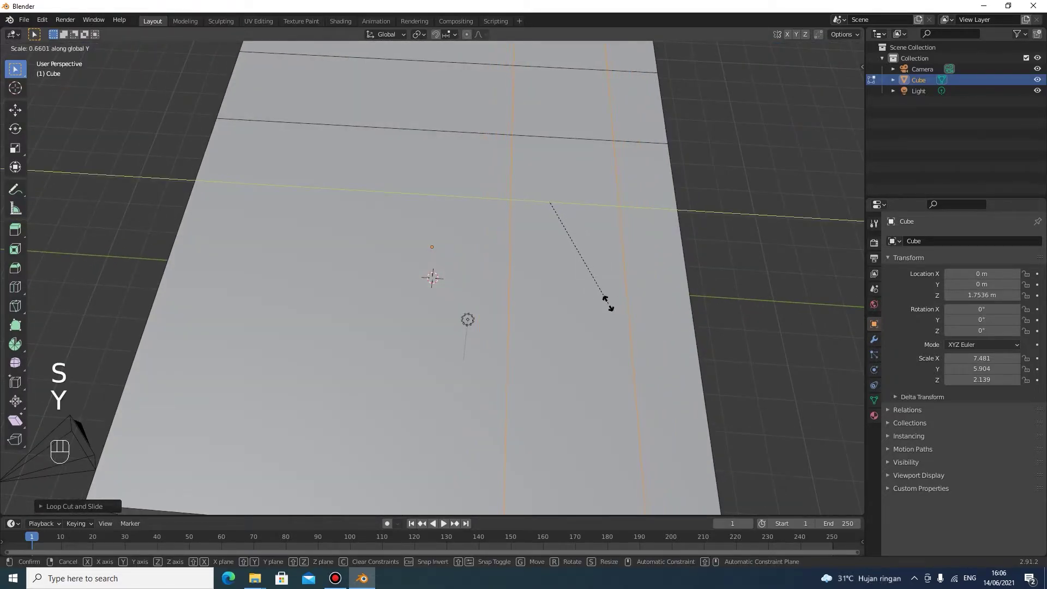
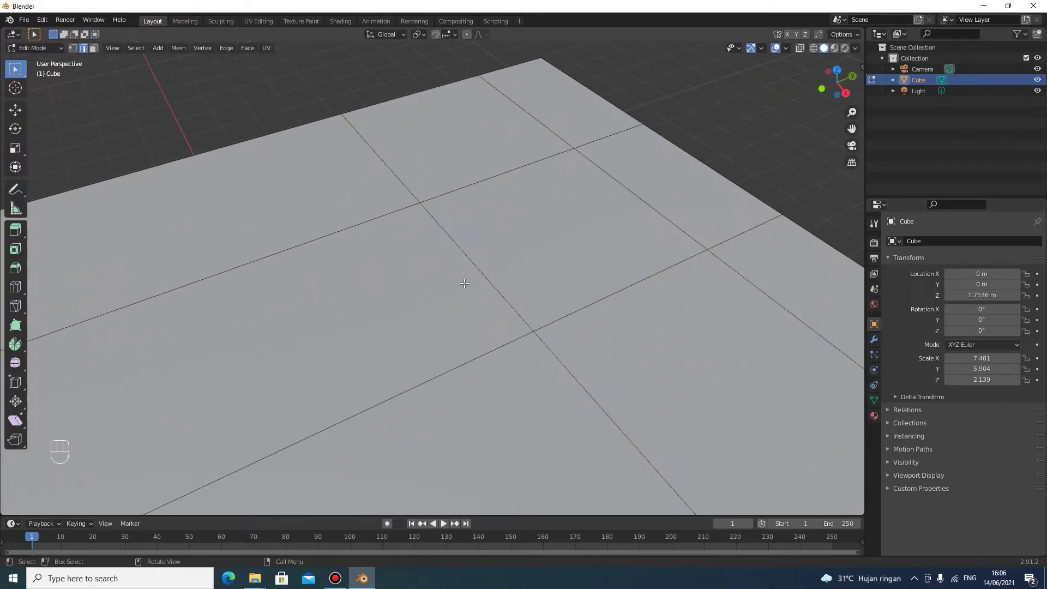
In face select mode, select the central ceiling panel and delete it as a face
key("3")
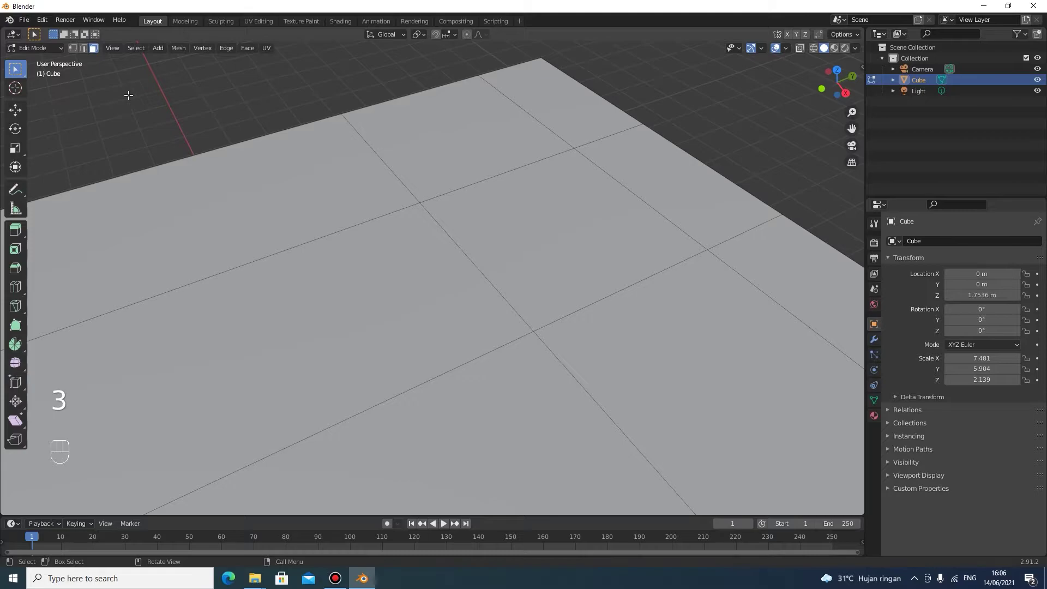
left_click(96, 55)
left_click(82, 54)
left_click(79, 51)
left_click(86, 50)
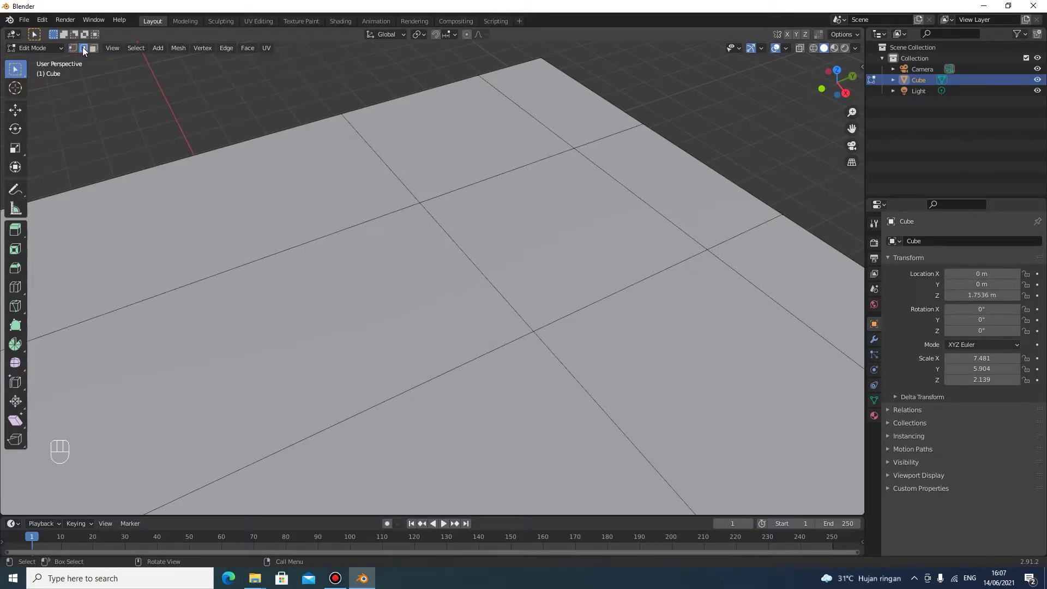
left_click(88, 53)
left_click(75, 53)
left_click(95, 53)
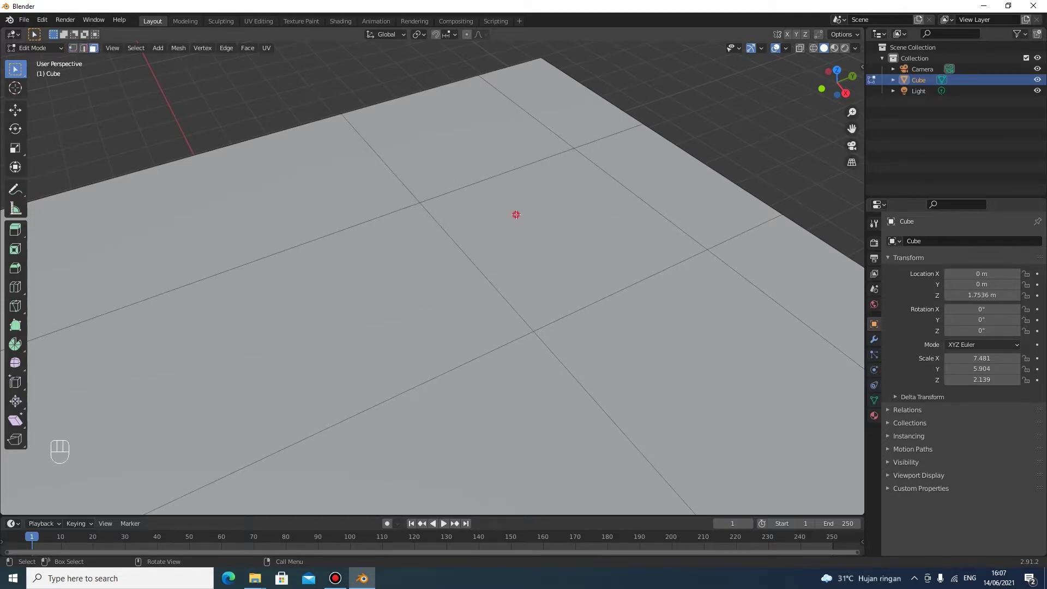
key("x")
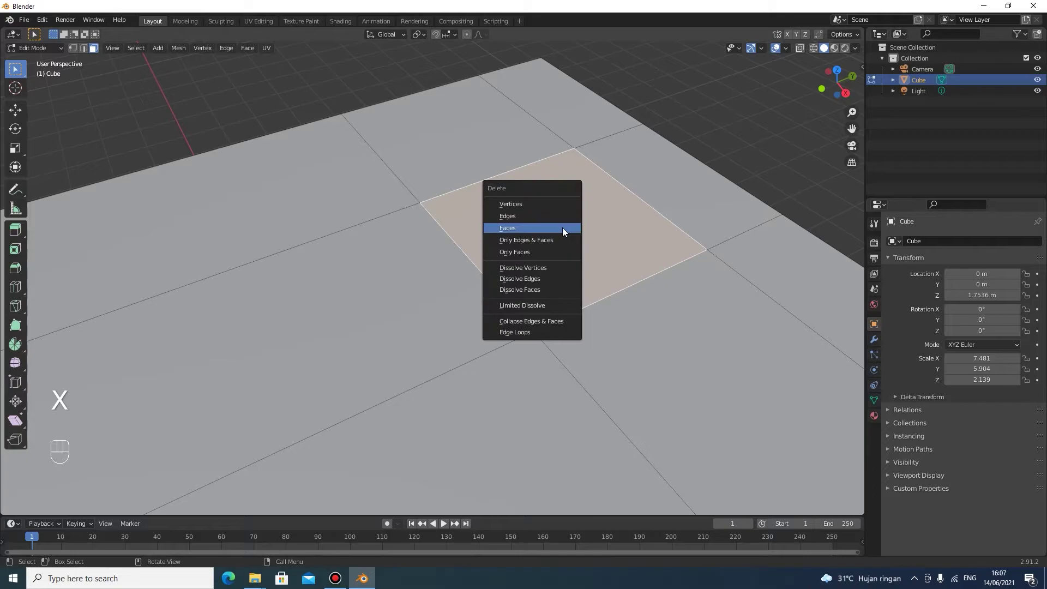
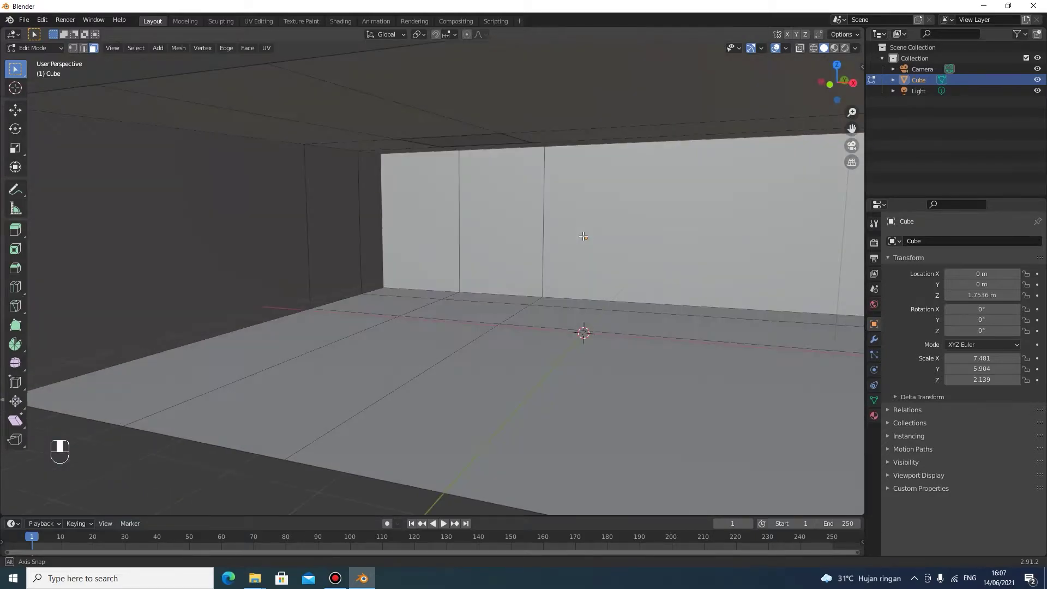
Look around inside the room at the ceiling opening, then return to Object Mode
left_click(564, 279)
left_click_drag(523, 281, 518, 284)
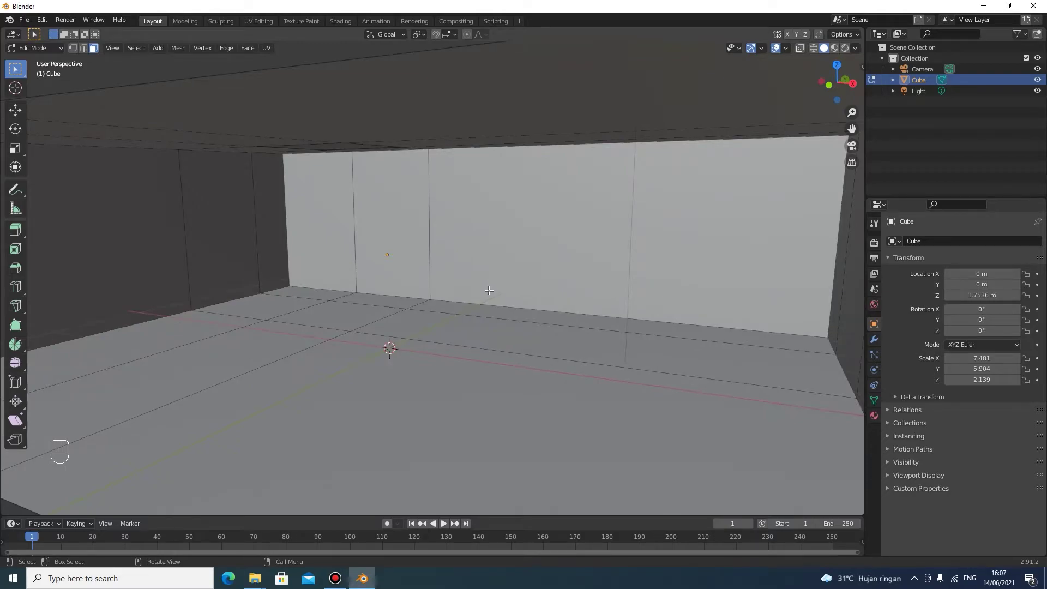
left_click_drag(399, 315, 373, 323)
left_click_drag(440, 303, 439, 267)
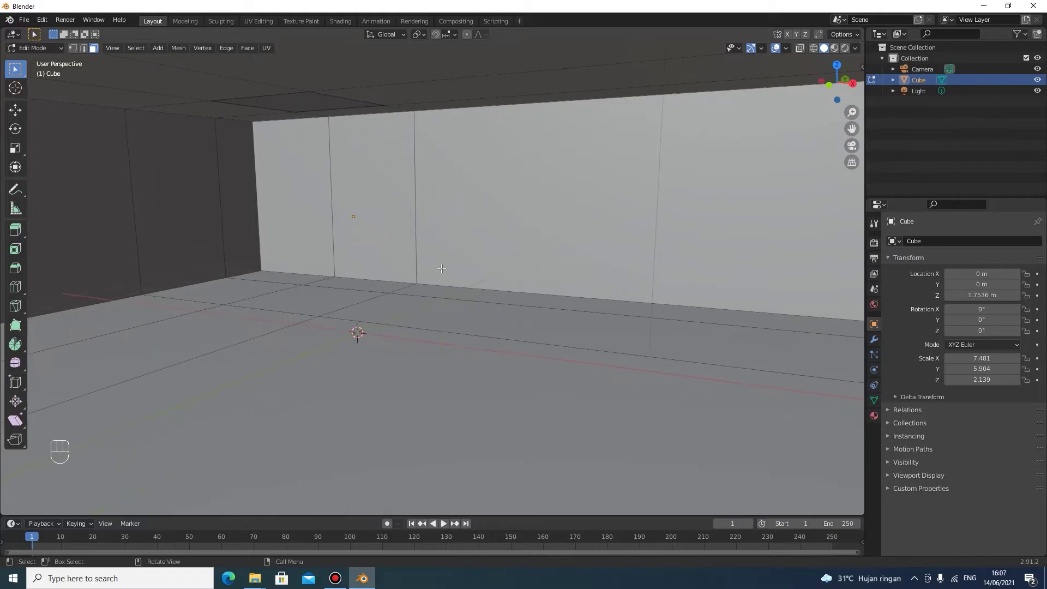
left_click(463, 280)
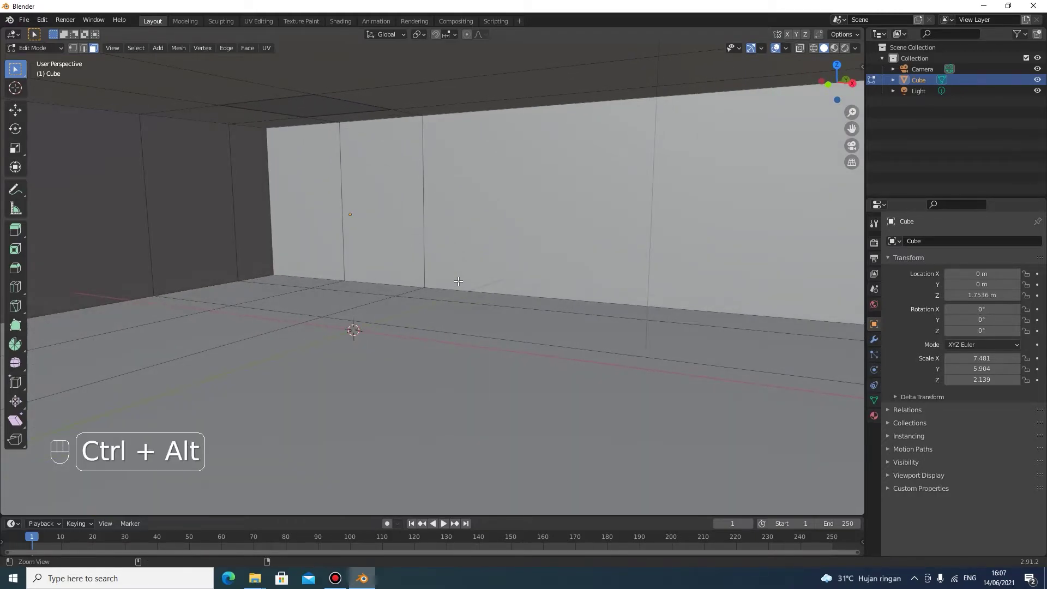
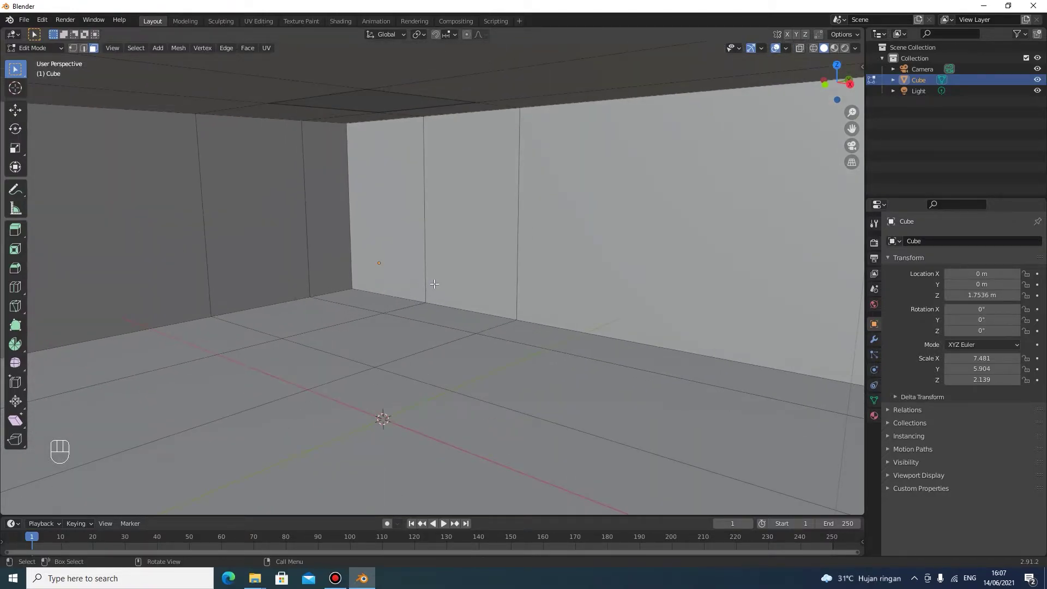
key("Tab")
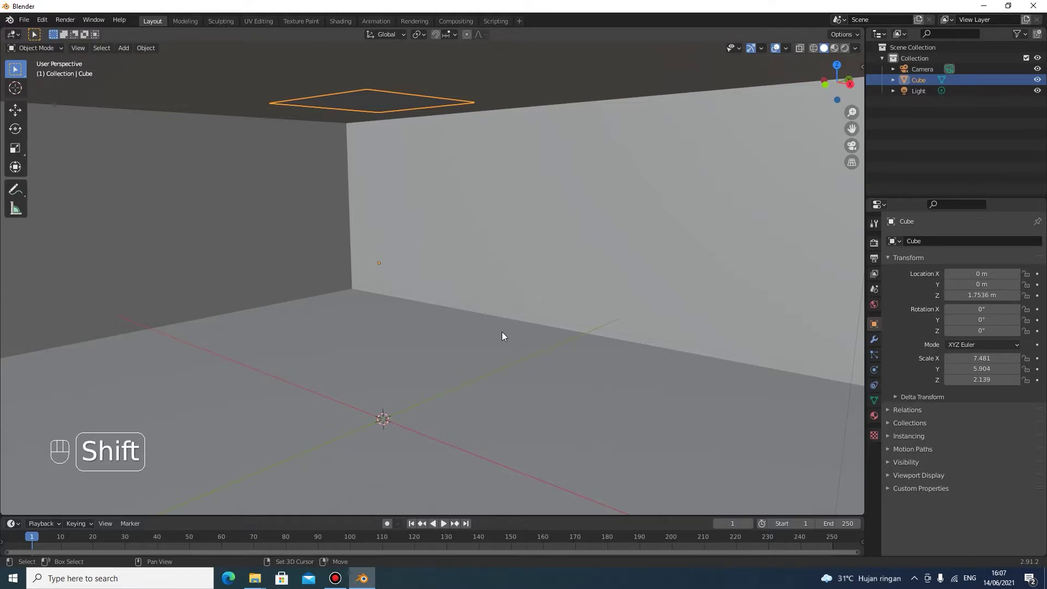
Add a new cube and flatten and shrink it into a thin slab
key("shift+a")
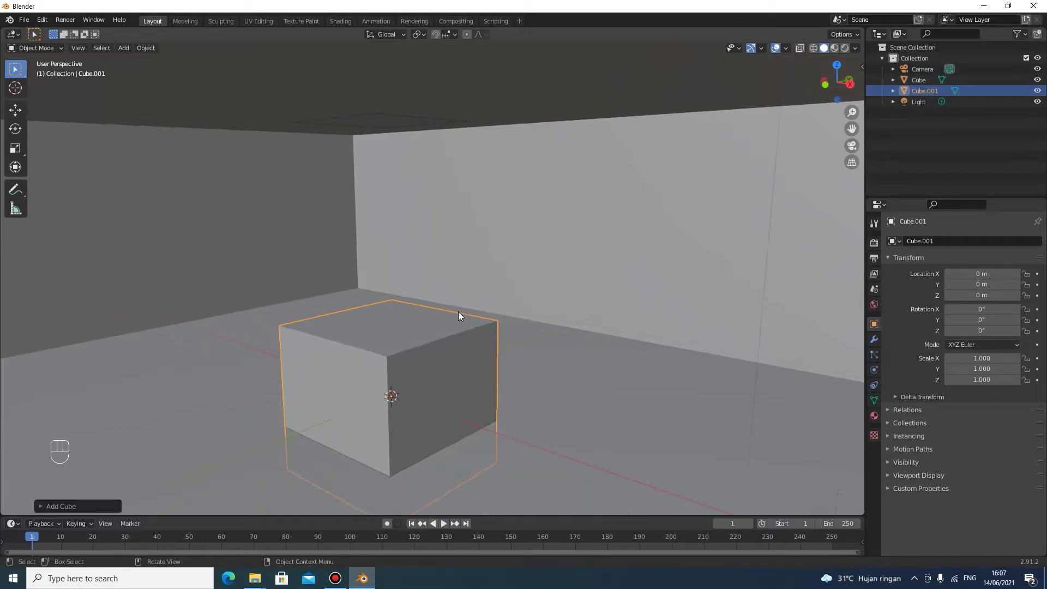
key("g")
key("z")
left_click(466, 195)
middle_click(600, 311)
key("s")
left_click(487, 281)
left_click_drag(489, 298, 527, 285)
left_click_drag(527, 281, 544, 235)
middle_click(554, 230)
key("z")
left_click_drag(437, 222, 495, 221)
left_click_drag(502, 222, 448, 254)
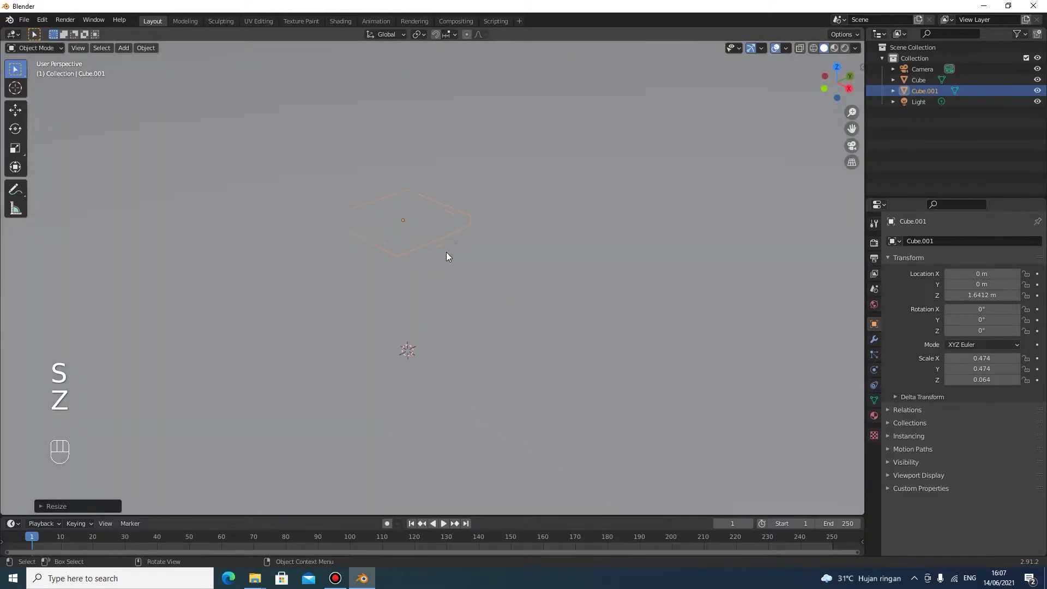
Narrow the slab along Y into a plank and adjust its length along X
key("s")
key("y")
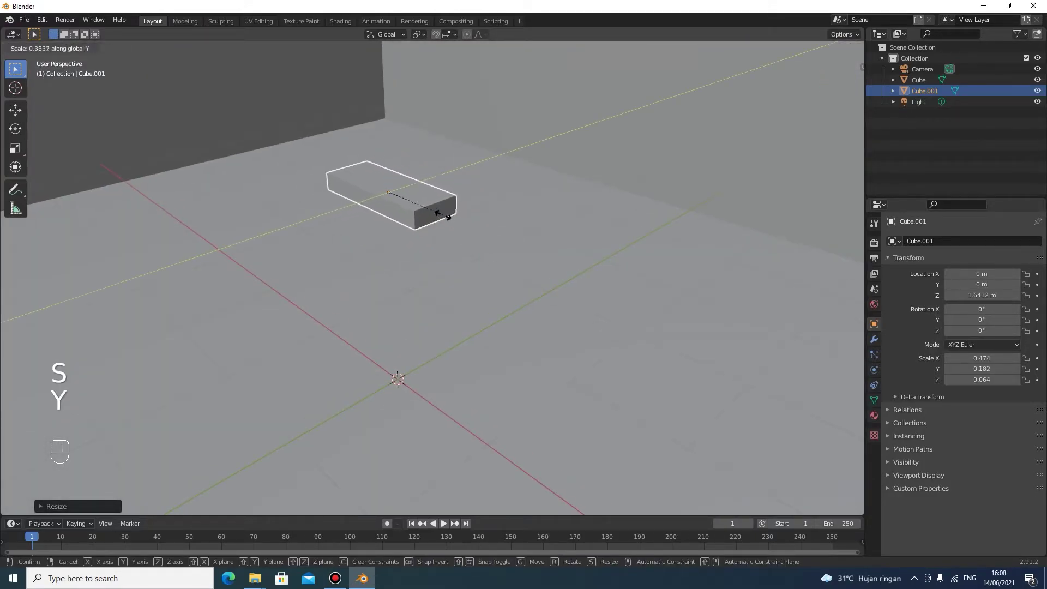
left_click(418, 199)
left_click_drag(472, 210, 482, 220)
key("s")
key("x")
left_click(535, 249)
left_click_drag(520, 238, 486, 212)
left_click_drag(500, 221, 566, 201)
left_click_drag(584, 203, 601, 207)
left_click_drag(597, 207, 784, 211)
Move the plank inside the room to about 2.88, 1.75, 2.34 m
key("g")
key("z")
left_click(744, 109)
key("g")
key("y")
left_click(659, 137)
key("g")
key("x")
left_click(364, 168)
left_click_drag(363, 164, 285, 158)
left_click(285, 158)
middle_click(287, 159)
middle_click(521, 124)
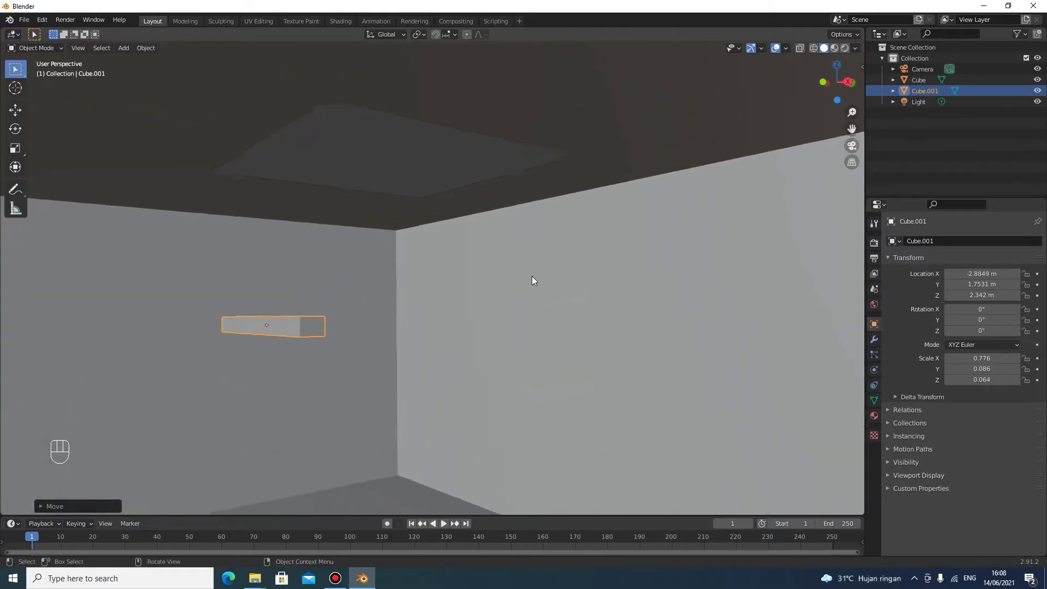
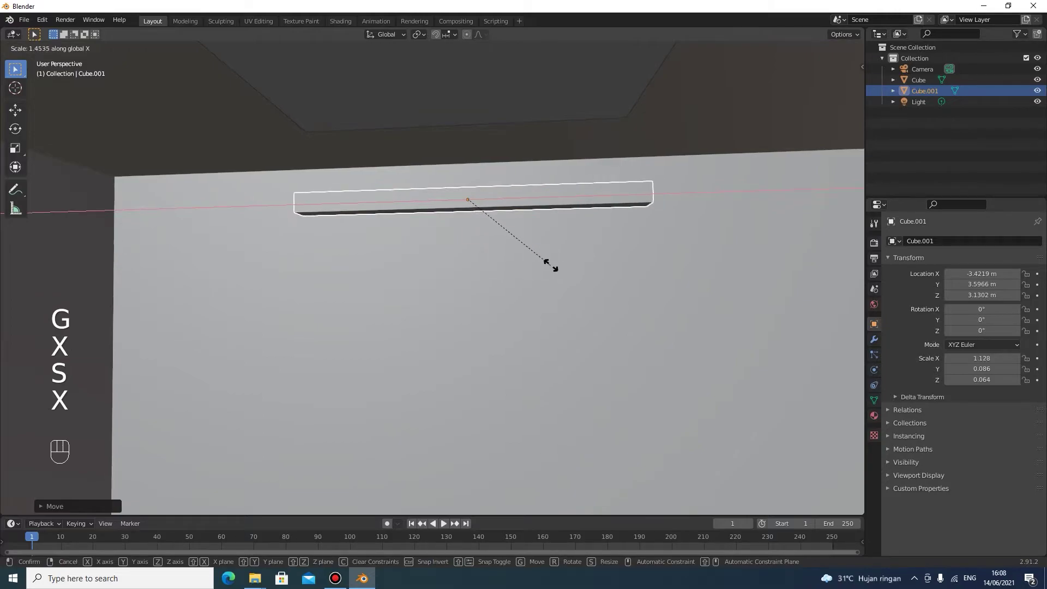
Lengthen the plank along X to scale 1.334
left_click(553, 267)
key("g")
key("z")
left_click(659, 191)
left_click_drag(710, 199, 601, 200)
left_click_drag(713, 223, 427, 305)
left_click_drag(426, 305, 333, 330)
left_click(334, 330)
key("g")
key("z")
left_click(618, 235)
left_click_drag(631, 233, 690, 232)
key("s")
key("x")
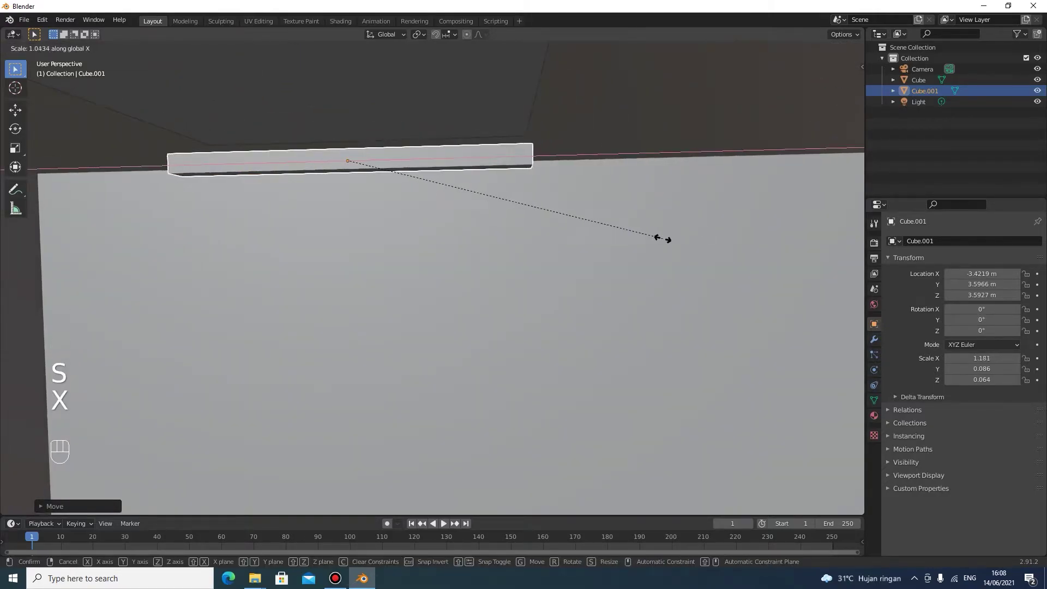
left_click(671, 242)
Raise the plank along Z to about 3.73 m, just under the ceiling opening
left_click_drag(660, 242, 587, 256)
key("g")
key("z")
left_click(599, 232)
left_click_drag(622, 238, 621, 304)
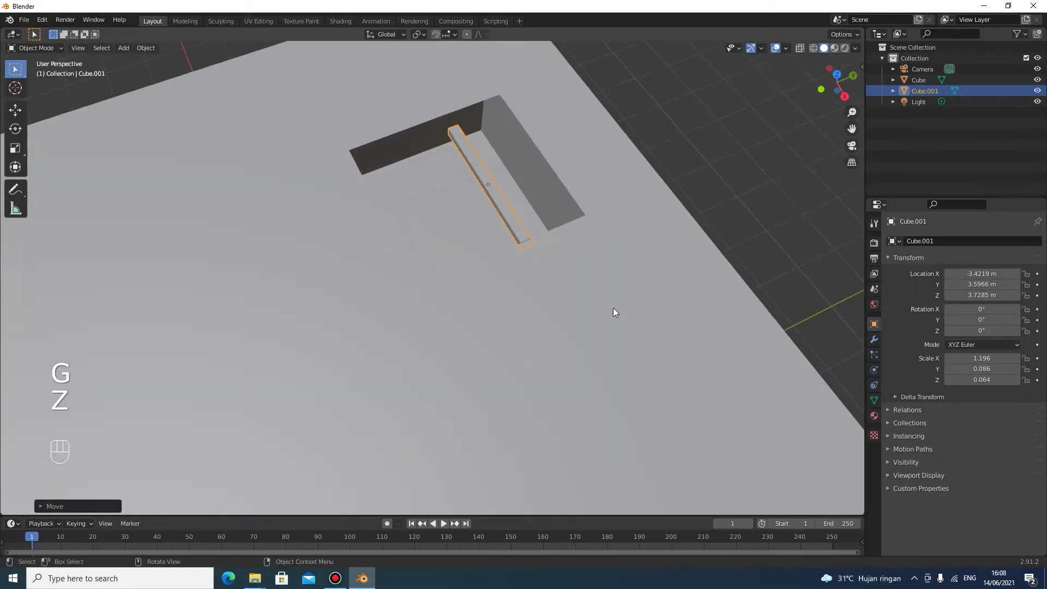
left_click_drag(619, 309, 655, 322)
left_click_drag(655, 322, 690, 322)
left_click_drag(690, 322, 681, 303)
left_click(681, 304)
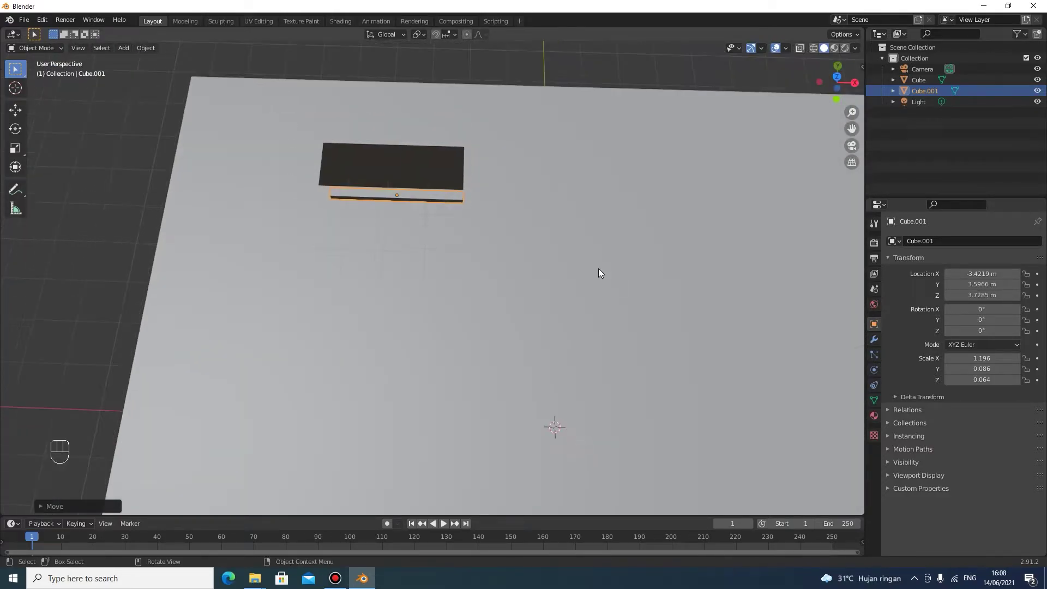
left_click_drag(608, 276, 607, 284)
Slide the plank to the opening's edge at about -3.53, 4.33 and show its Modifier Properties
key("g")
key("x")
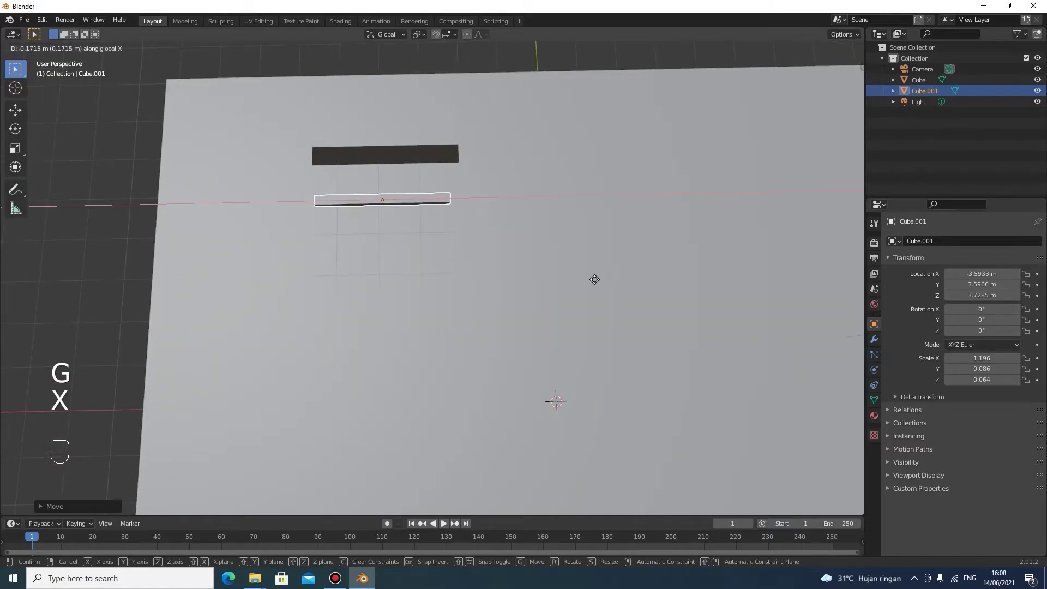
left_click(601, 281)
key("s")
key("x")
left_click(629, 282)
key("g")
key("y")
left_click_drag(623, 242, 609, 304)
left_click_drag(604, 316, 496, 272)
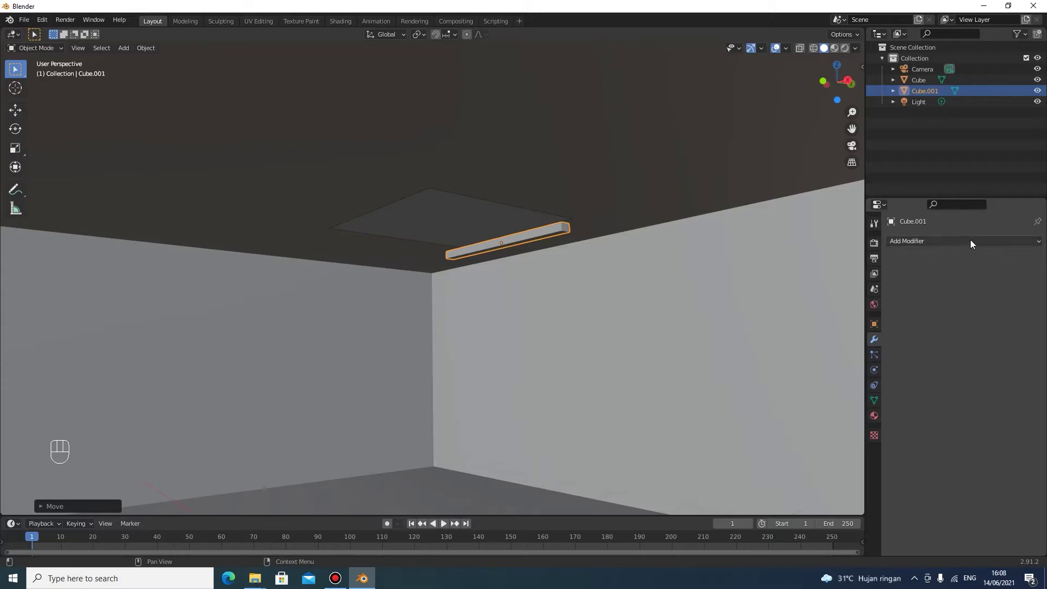
Add an Array modifier with relative offset X 0, Y -1, Z -1 and count 33 to form the staircase
left_click_drag(975, 243, 828, 274)
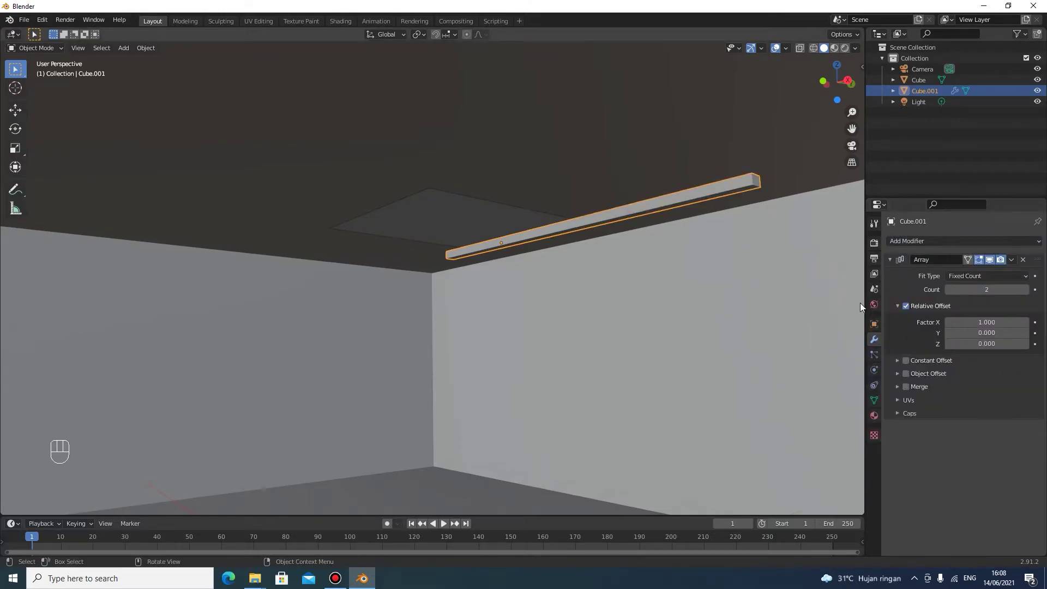
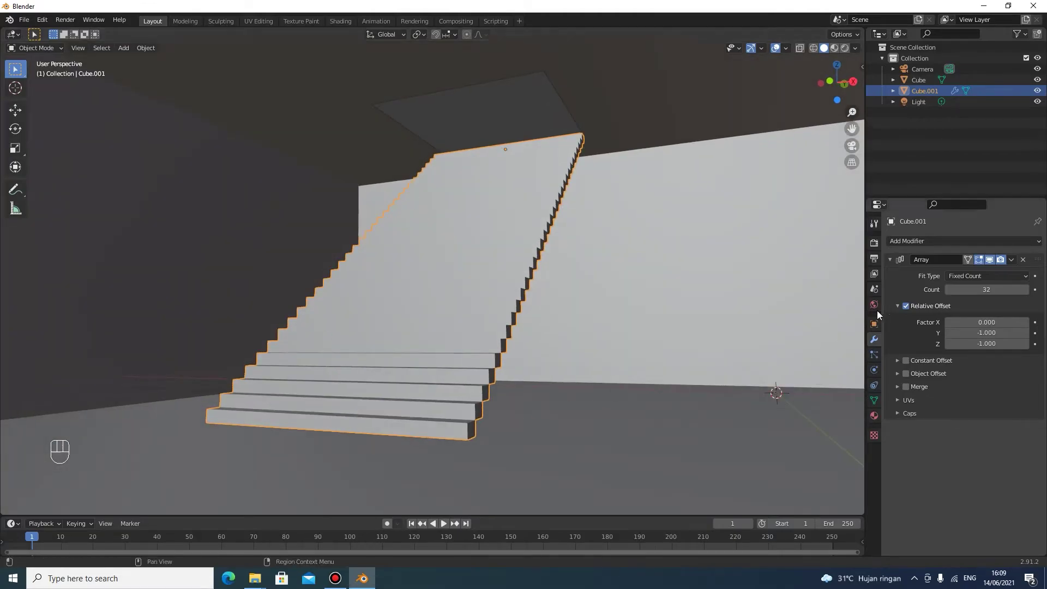
left_click_drag(770, 337, 715, 349)
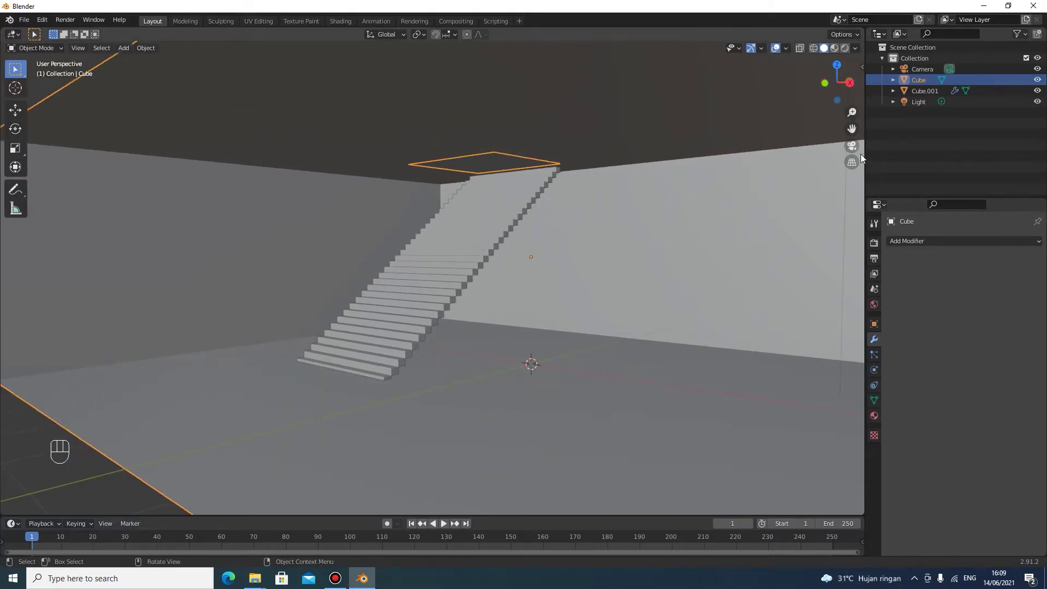
Delete the Light object, then look down through the ceiling opening at the stairs
left_click(852, 153)
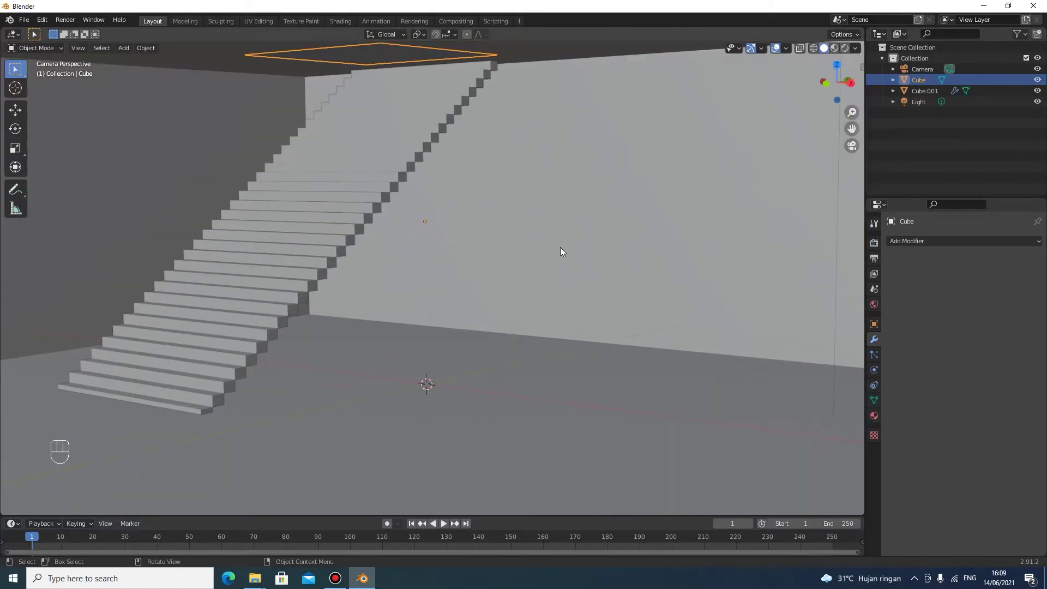
left_click_drag(601, 211, 571, 222)
left_click(620, 142)
left_click(522, 127)
key("x")
left_click_drag(504, 127, 533, 125)
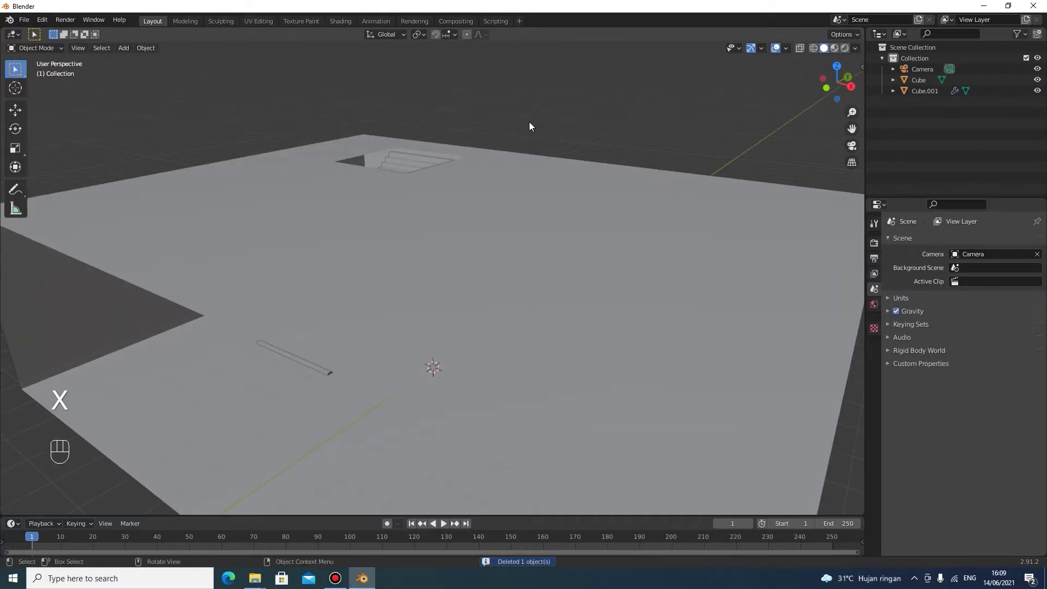
left_click_drag(504, 168, 505, 150)
left_click_drag(510, 199, 508, 205)
left_click_drag(506, 211, 476, 250)
left_click(655, 165)
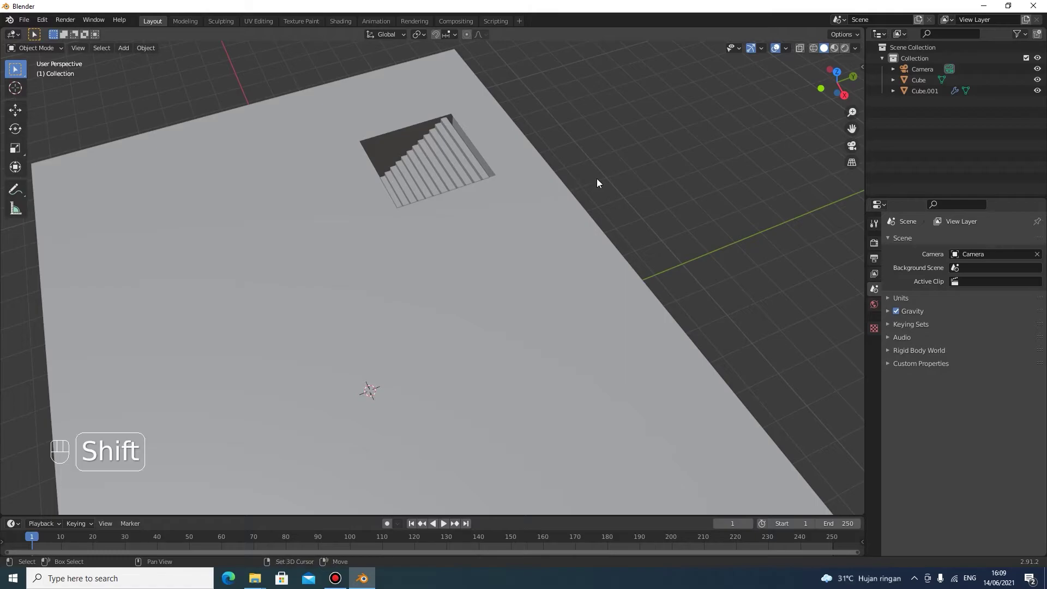
Add a mesh plane and move it along Z, X and Y toward the ceiling opening
key("shift+a")
left_click_drag(562, 244, 583, 206)
key("g")
key("z")
left_click(611, 465)
left_click_drag(452, 345, 500, 395)
key("g")
key("z")
key("x")
left_click(331, 384)
key("g")
key("y")
left_click(356, 262)
Scale the plane to the opening's size and nudge it along Z and Y
key("s")
left_click(636, 349)
left_click_drag(624, 323, 514, 299)
key("g")
key("z")
left_click_drag(511, 328, 514, 299)
key("g")
key("y")
left_click(534, 299)
left_click_drag(545, 297, 625, 244)
left_click_drag(618, 254, 602, 229)
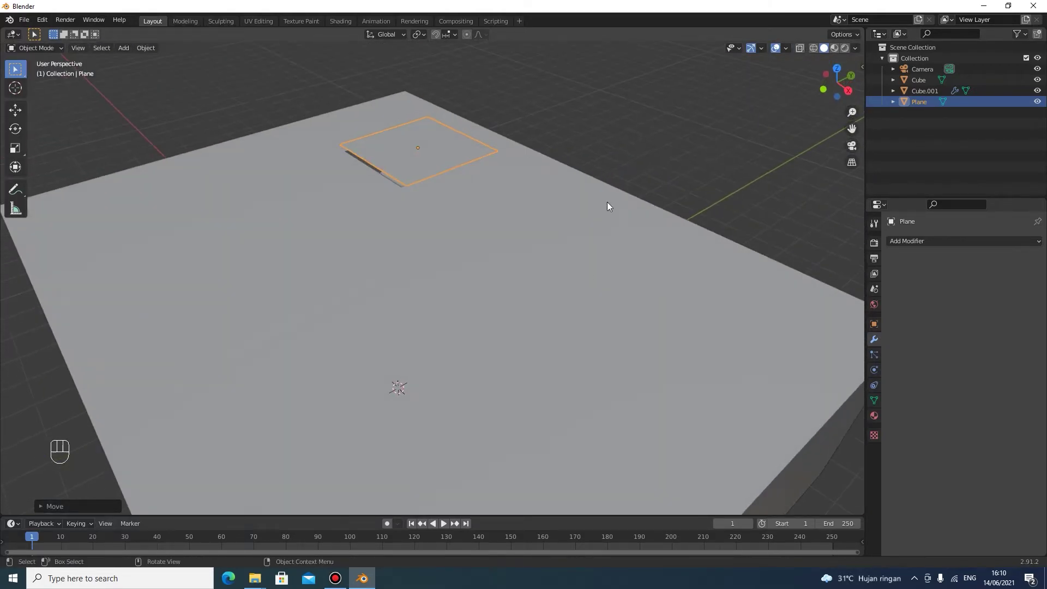
Raise the plane along Z into the ceiling hole and check its fit
key("g")
key("z")
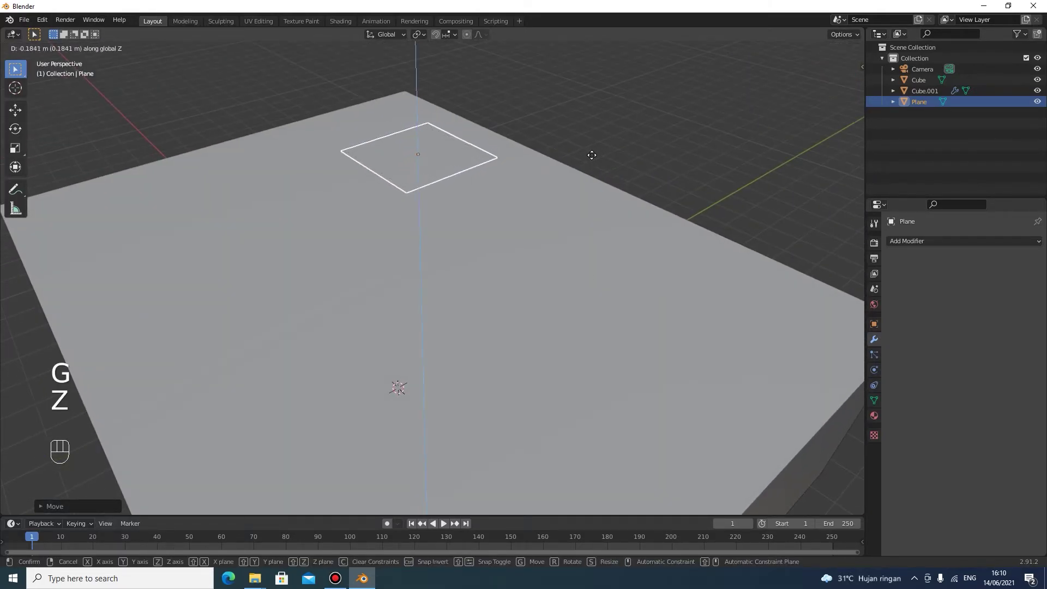
left_click(594, 156)
left_click_drag(653, 151, 668, 106)
left_click_drag(624, 139, 510, 171)
left_click(468, 162)
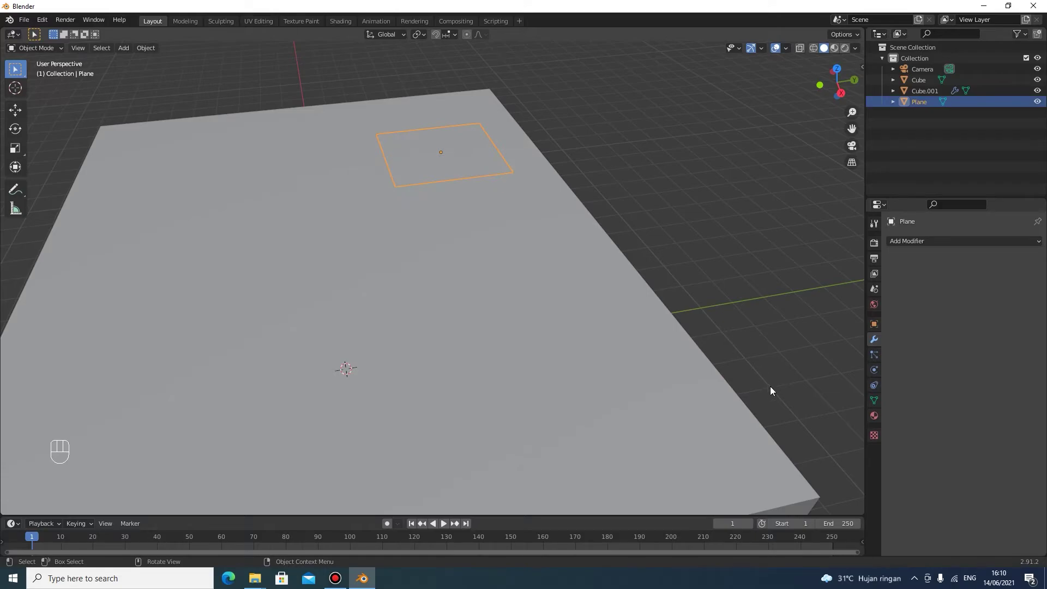
Create a new material on the plane with a white Emission surface and return to camera view
left_click(879, 424)
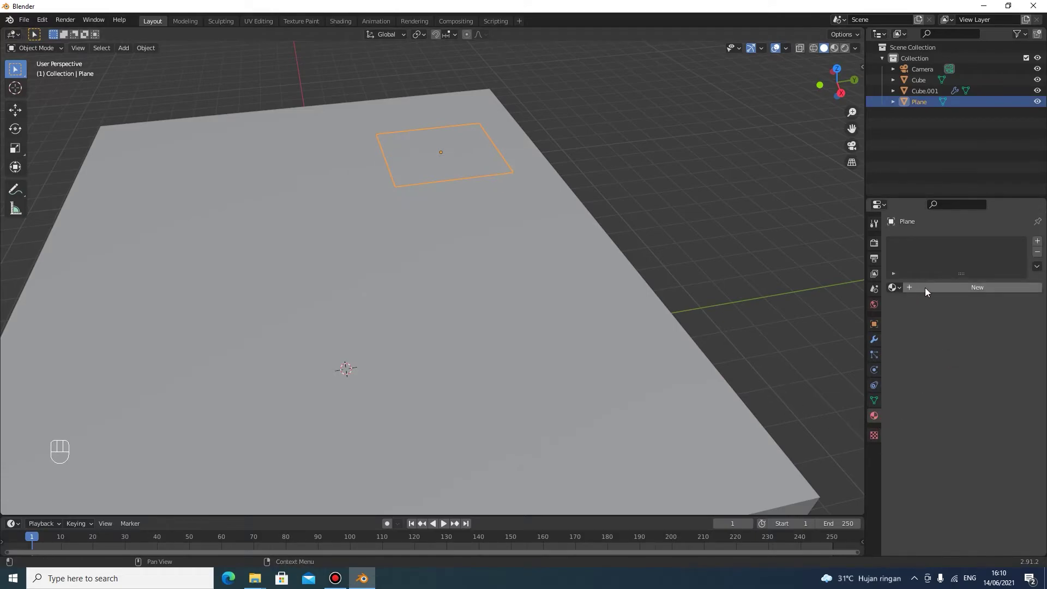
left_click_drag(929, 292, 901, 141)
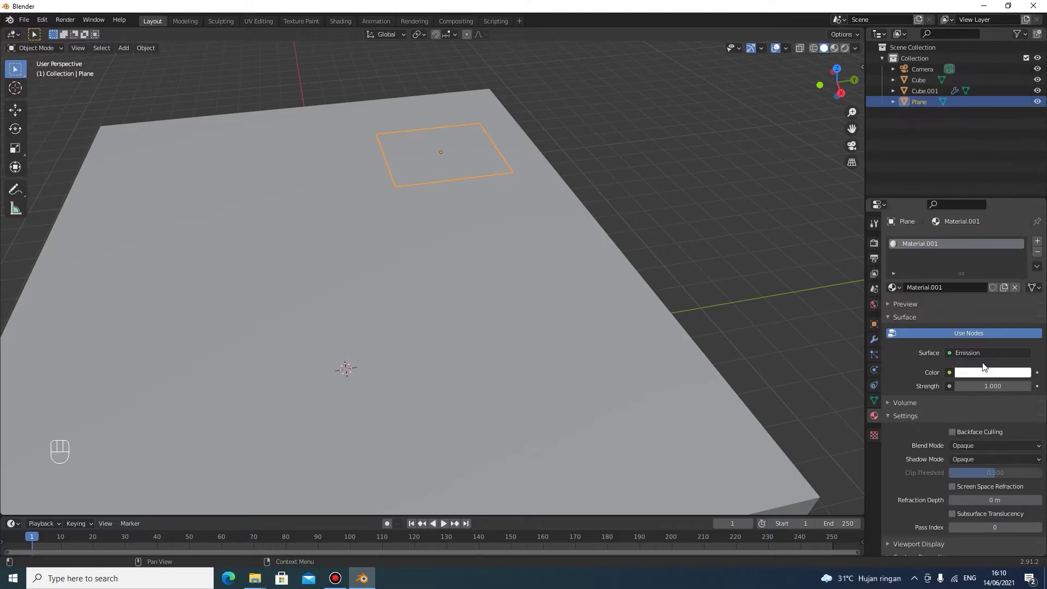
left_click_drag(549, 271, 583, 238)
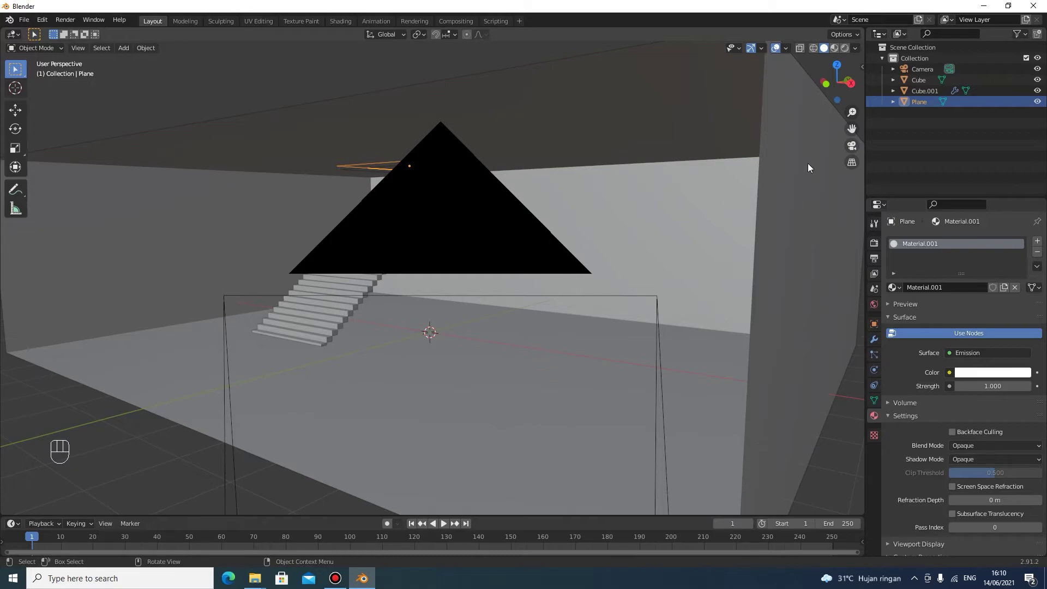
left_click(855, 149)
key("z")
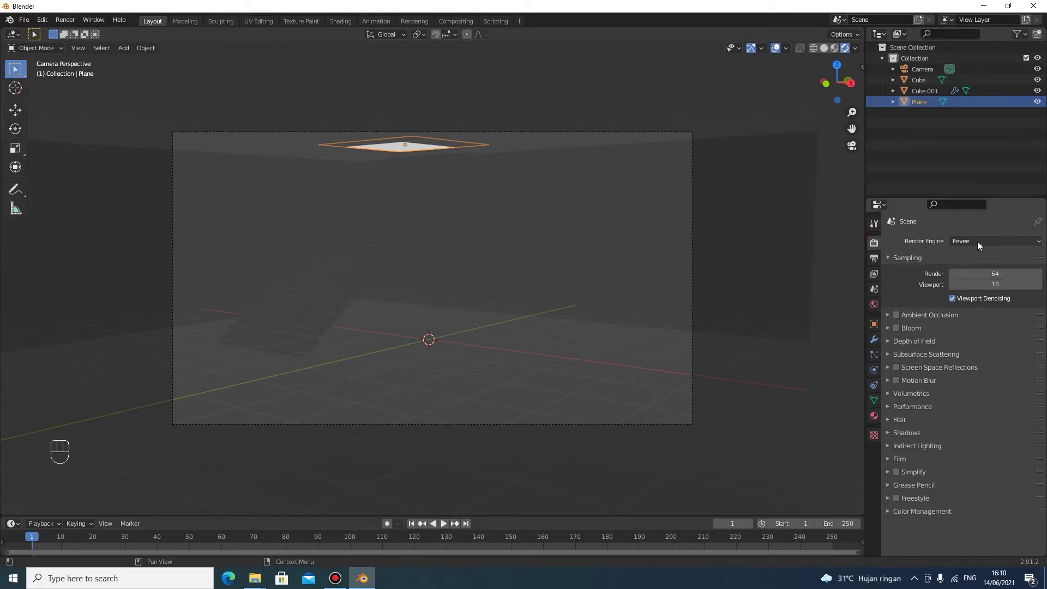
Switch to Cycles on GPU Compute with 64 render and 16 viewport samples
left_click_drag(981, 244, 968, 284)
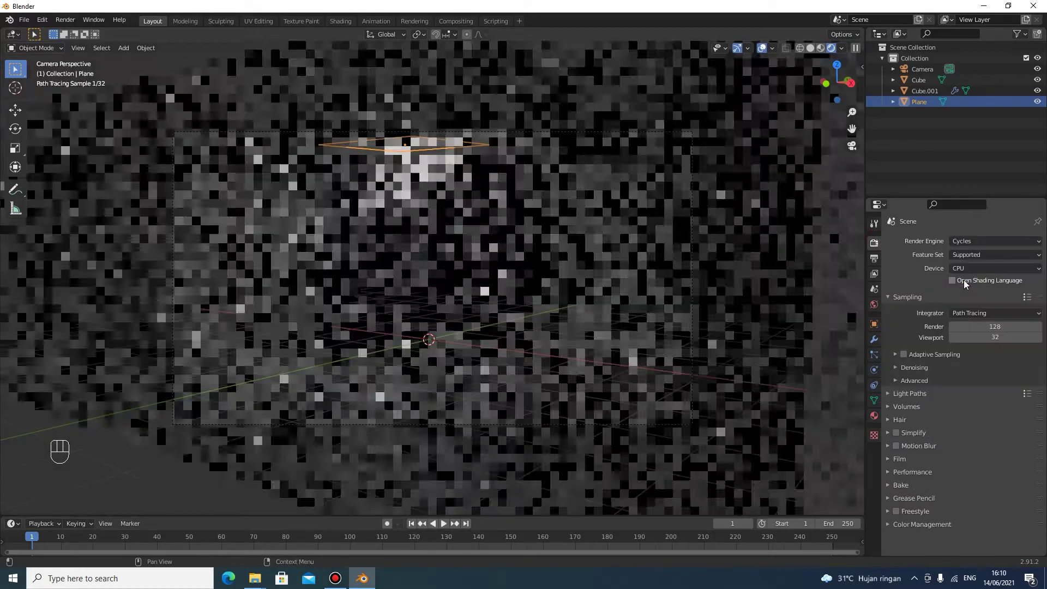
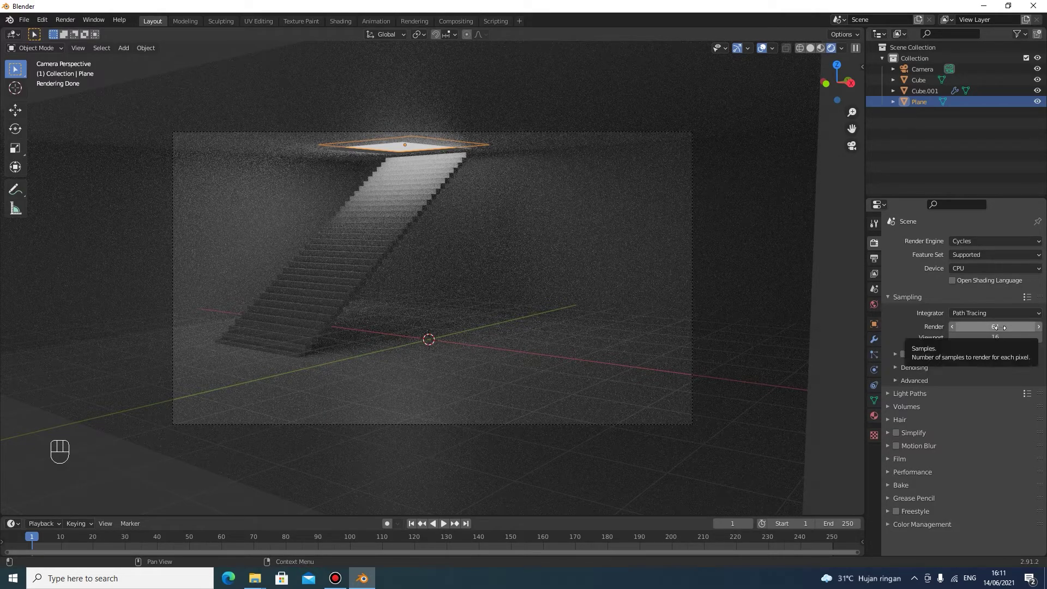
left_click_drag(1028, 267, 981, 296)
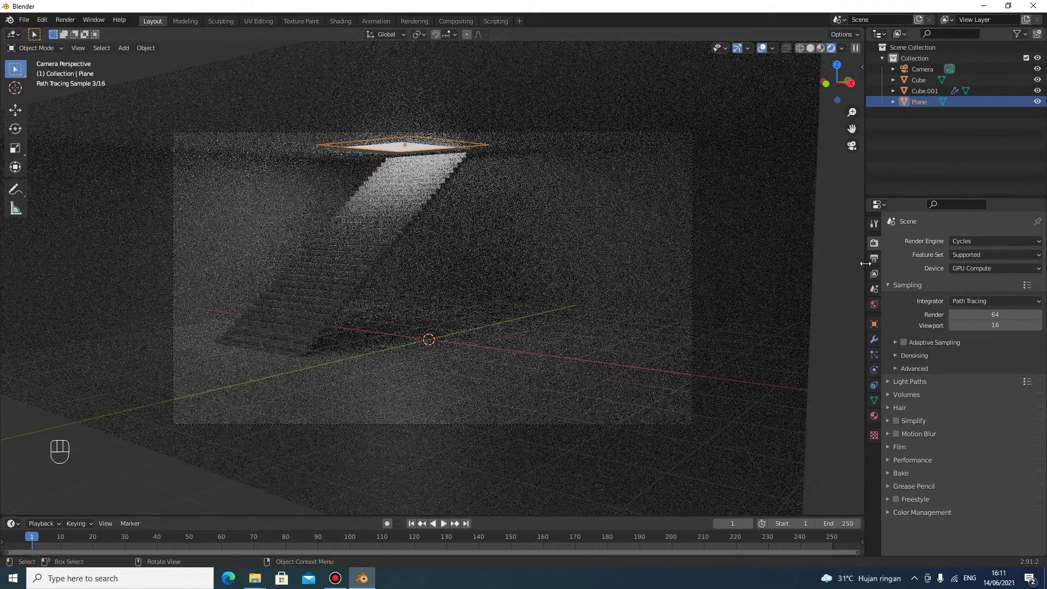
Enable the Denoising Data pass in View Layer Properties
left_click(873, 263)
left_click(879, 276)
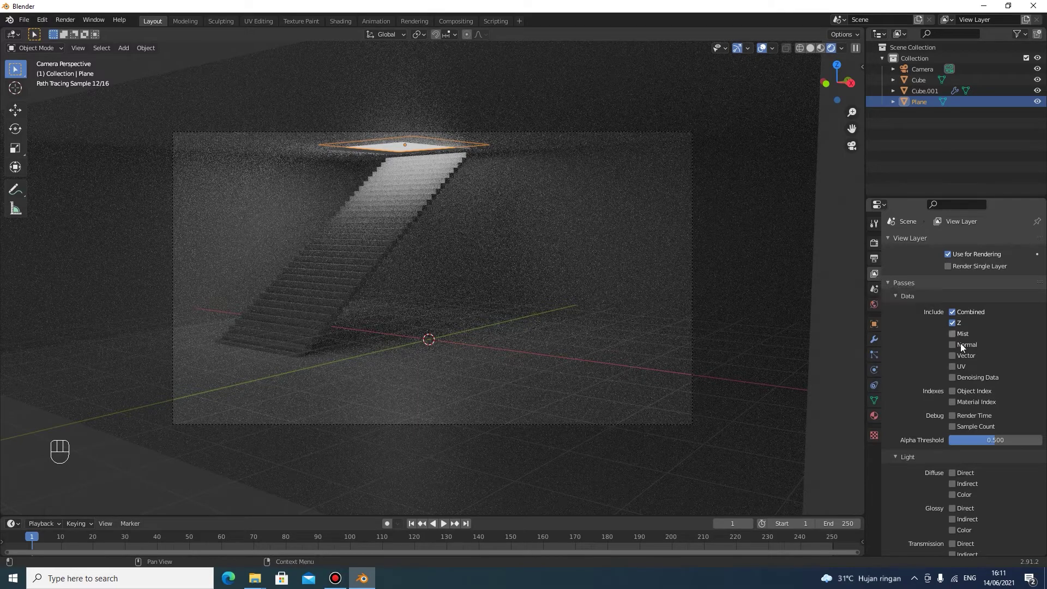
left_click(956, 377)
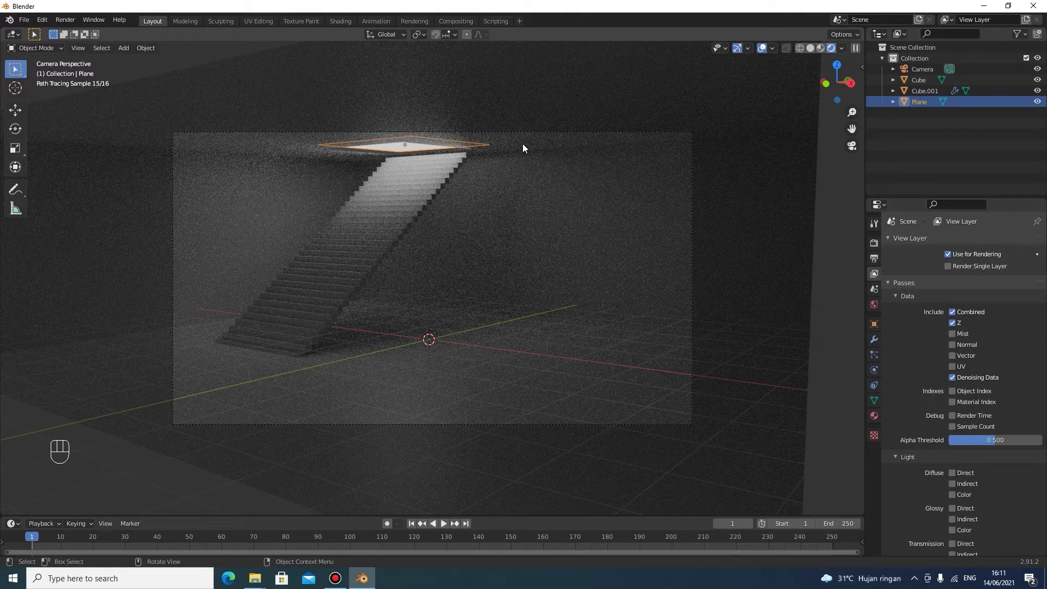
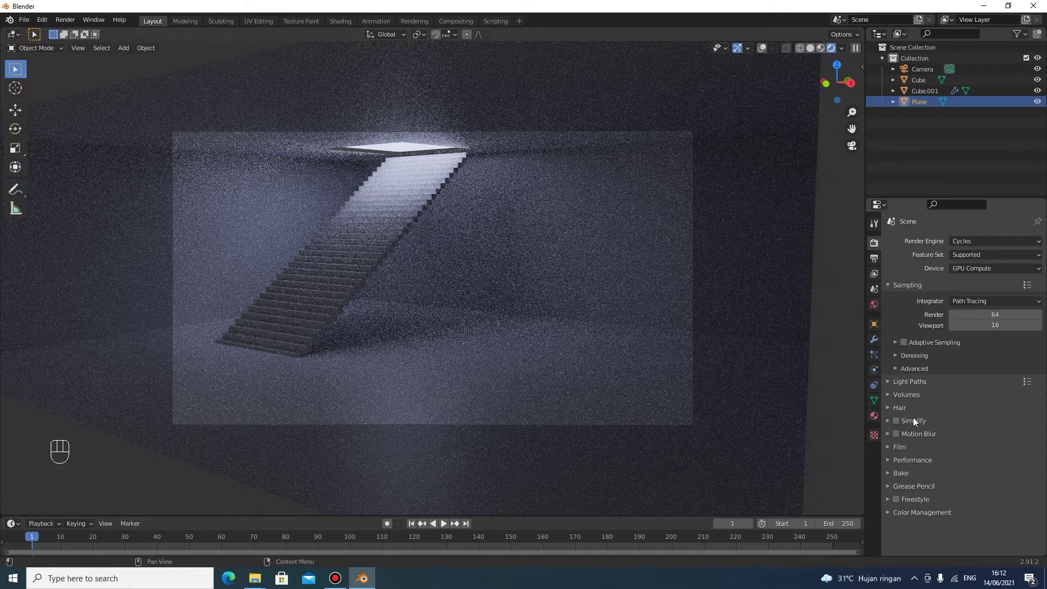
Set output to the Desktop as 16-bit PNG
left_click(879, 278)
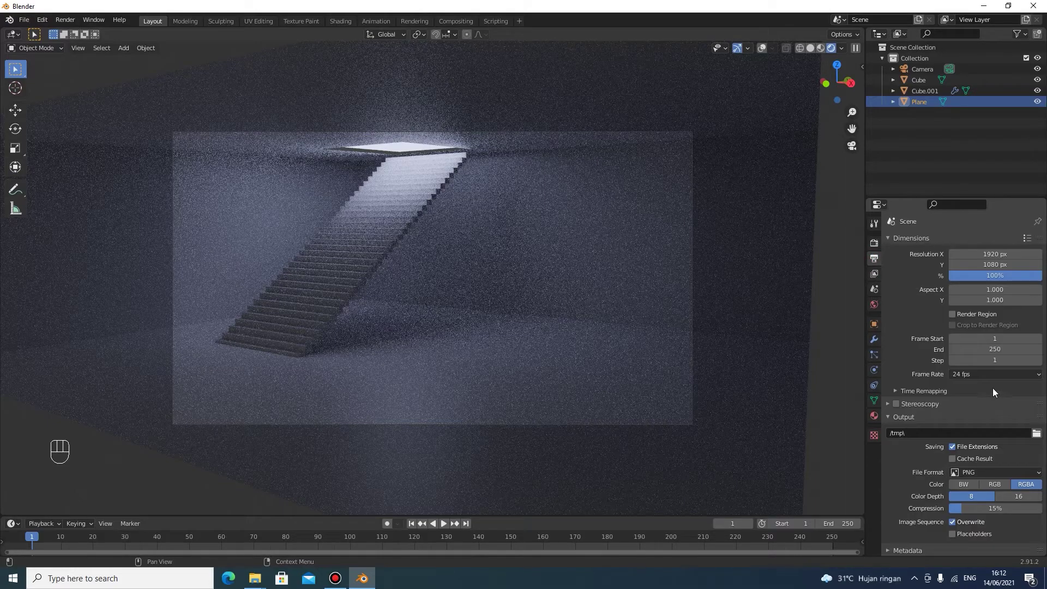
left_click_drag(1041, 440, 920, 480)
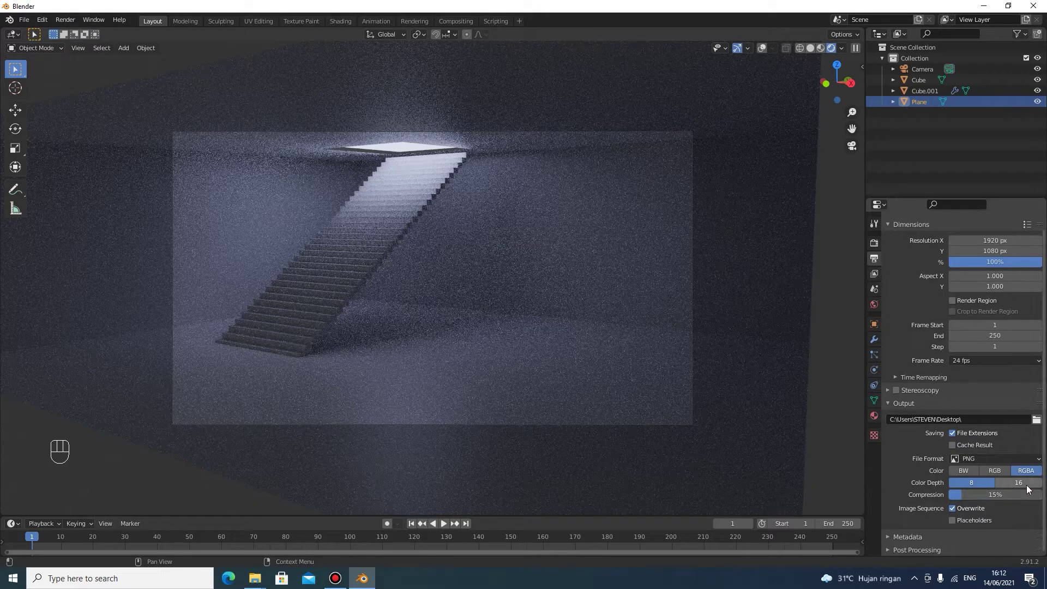
left_click(1028, 488)
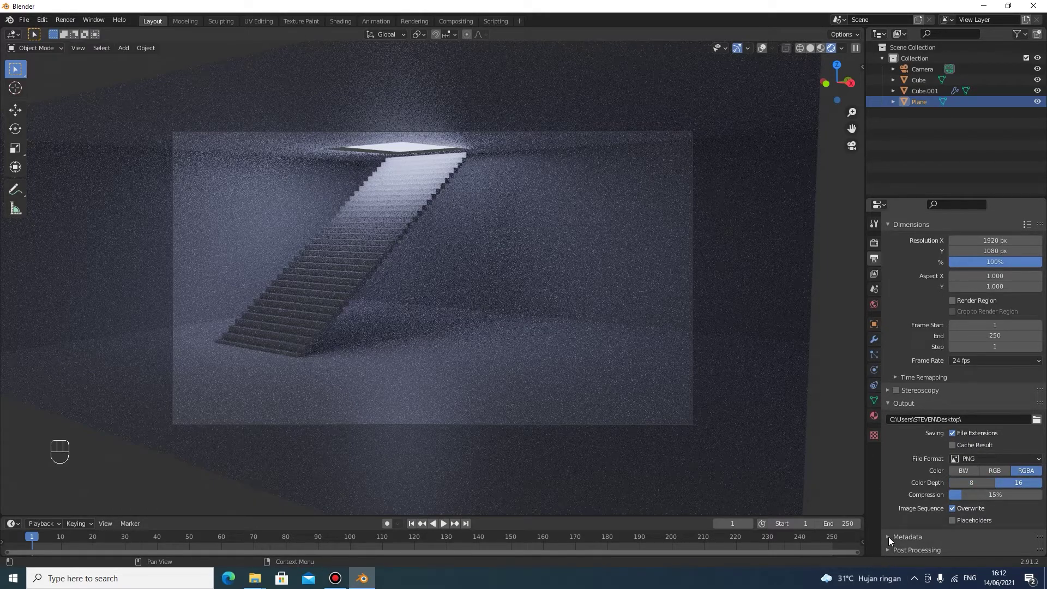
left_click(892, 541)
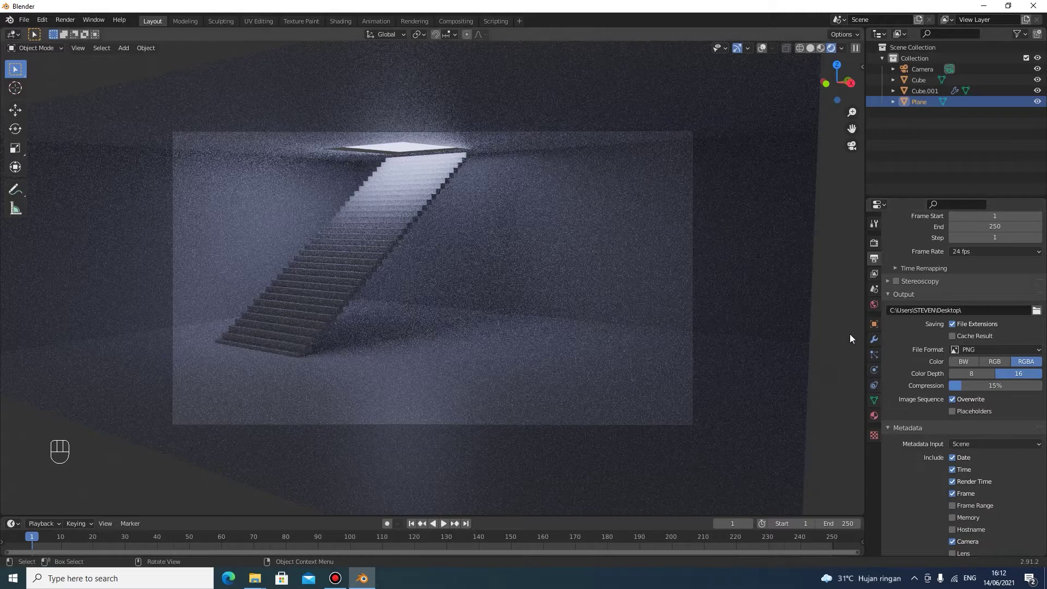
Set Color Management look to Filmic Medium High Contrast
left_click(877, 246)
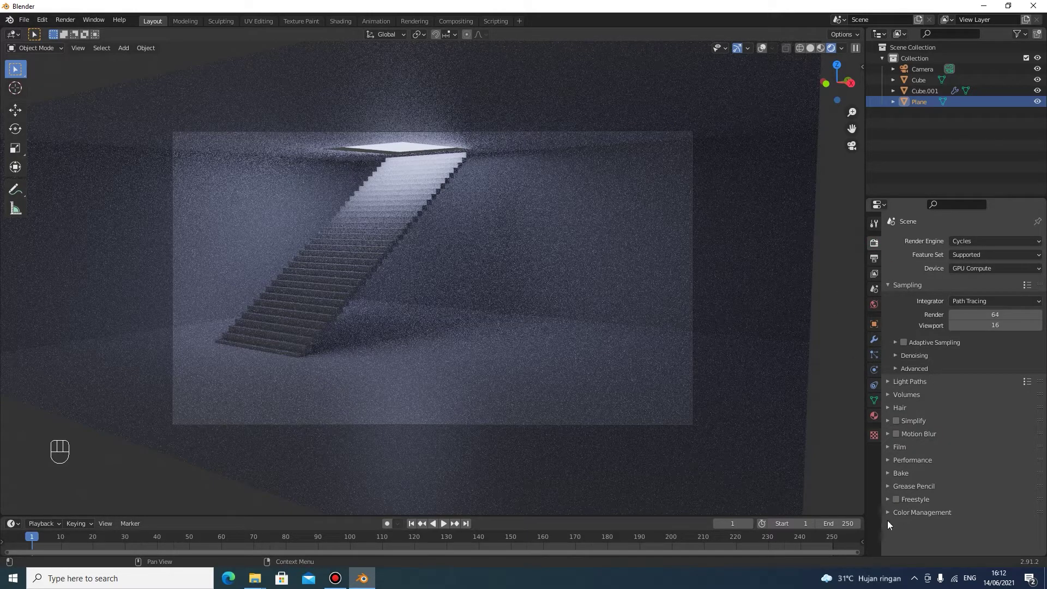
left_click(890, 516)
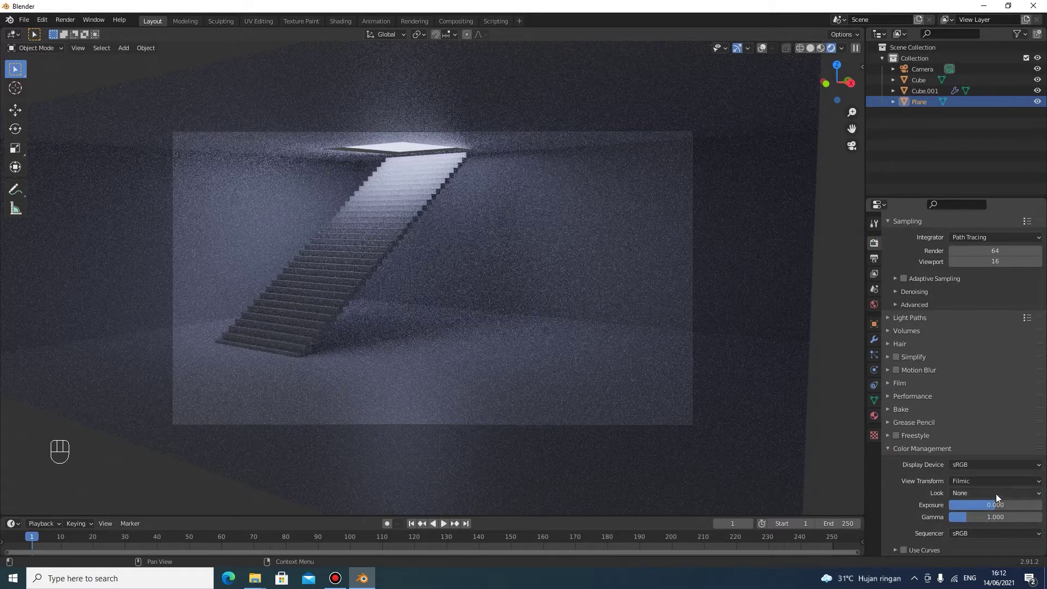
left_click_drag(1000, 497, 994, 447)
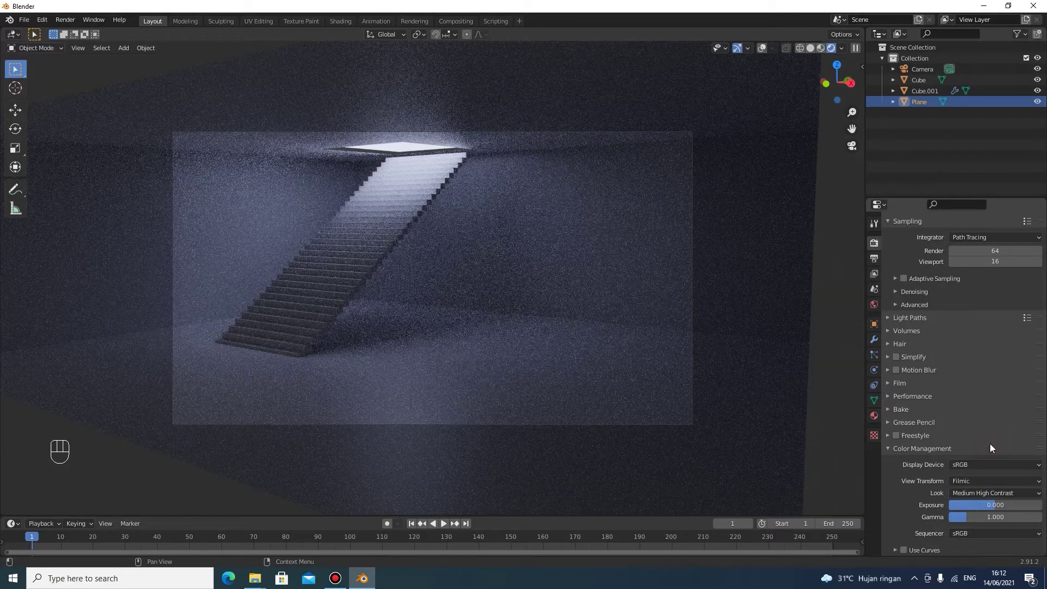